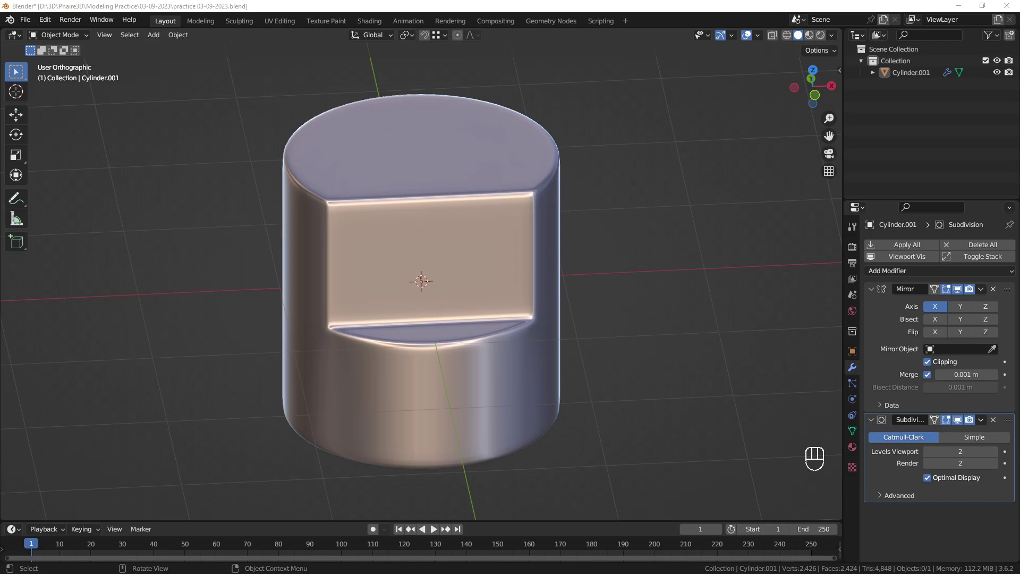
- Orbit around the finished panelled cylinder to review it from several angles
middle_click(370, 283)
drag(369, 287, 364, 289)
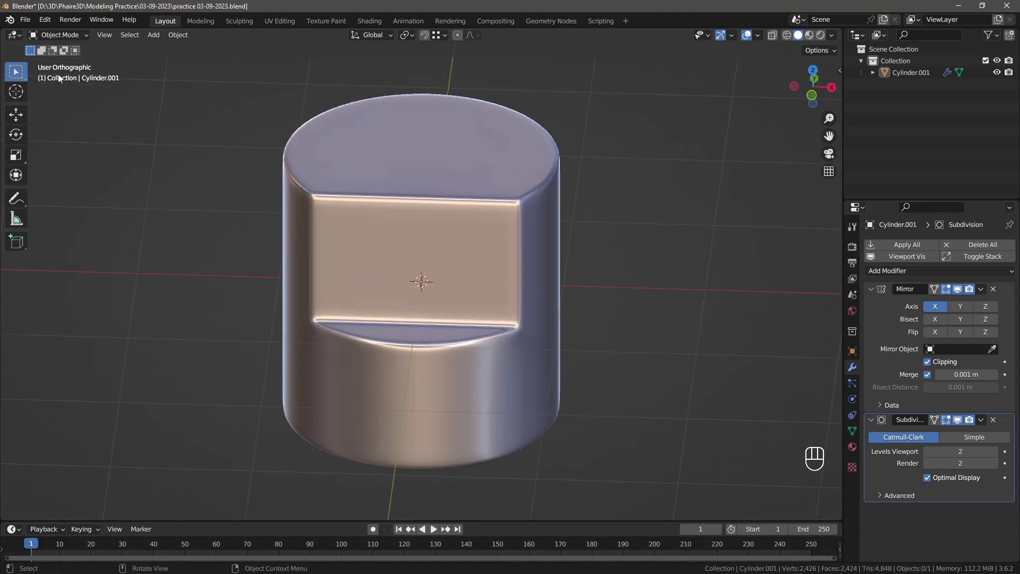
drag(19, 25, 32, 26)
drag(31, 25, 535, 320)
- Delete the default cube and add a 32-vertex cylinder at the origin with its creation settings shown
key(x)
key(shift+a)
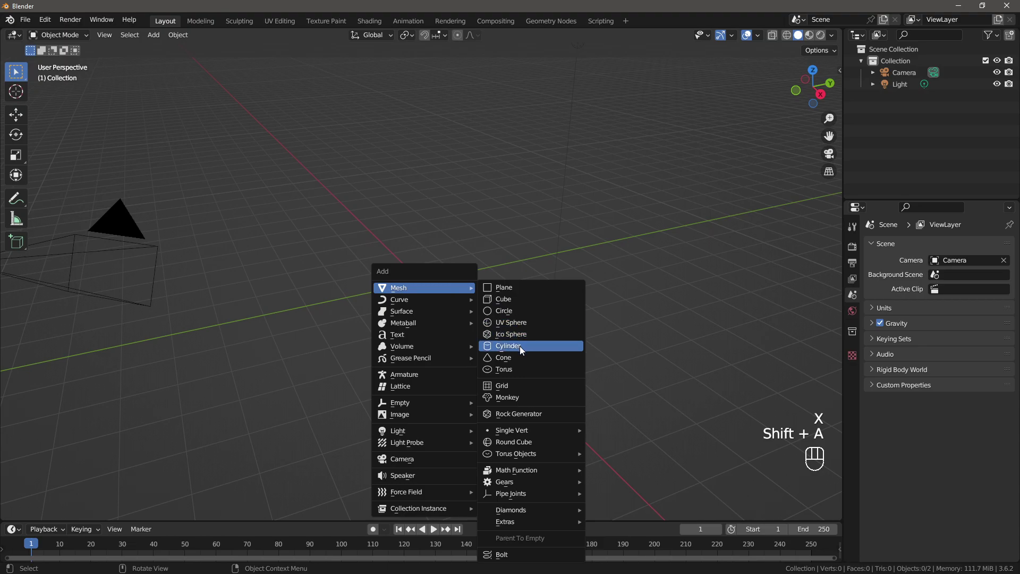
click(391, 262)
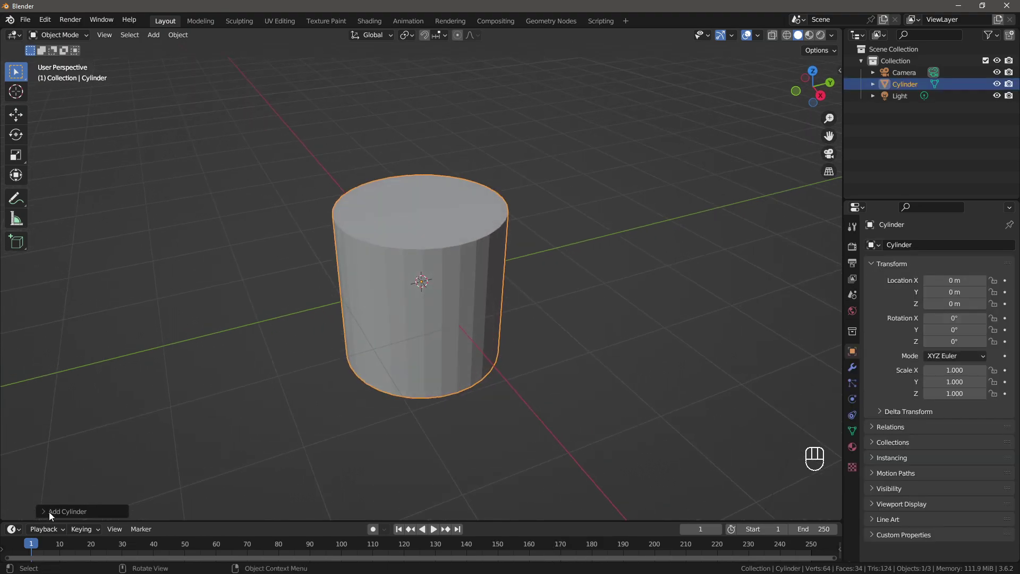
click(53, 514)
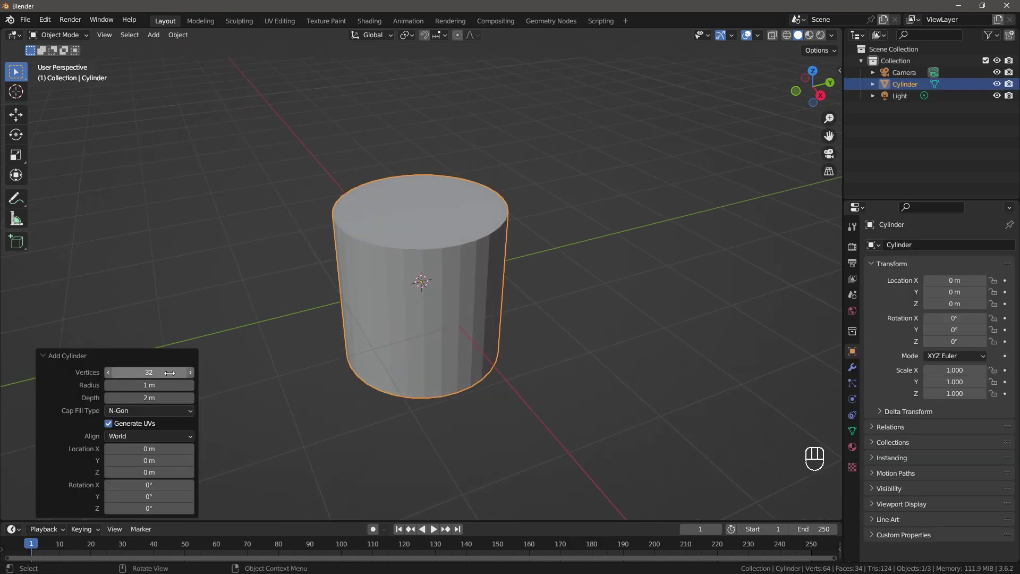
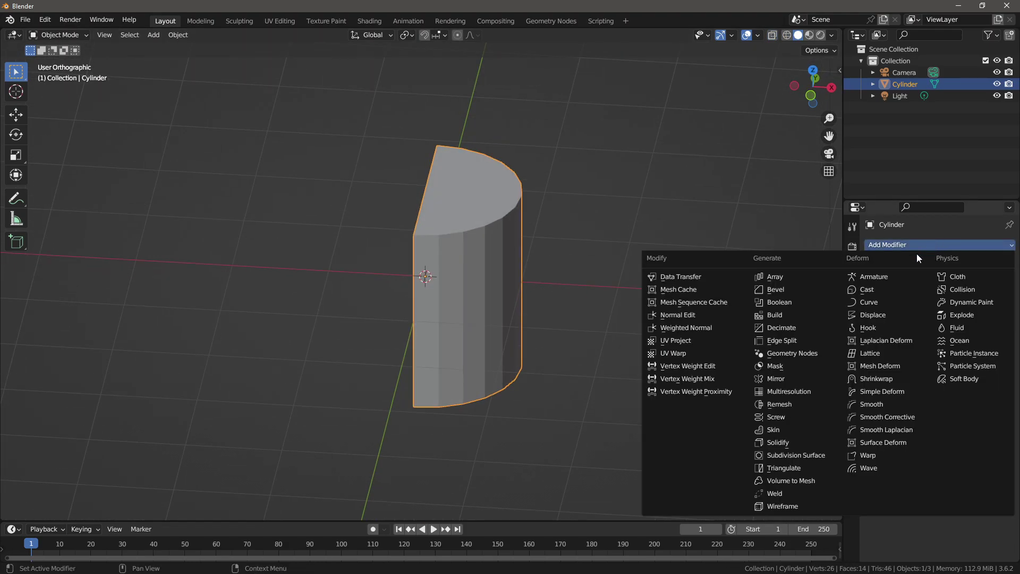
- Add an X-axis Mirror modifier so the half cylinder becomes a full cylinder
click(689, 324)
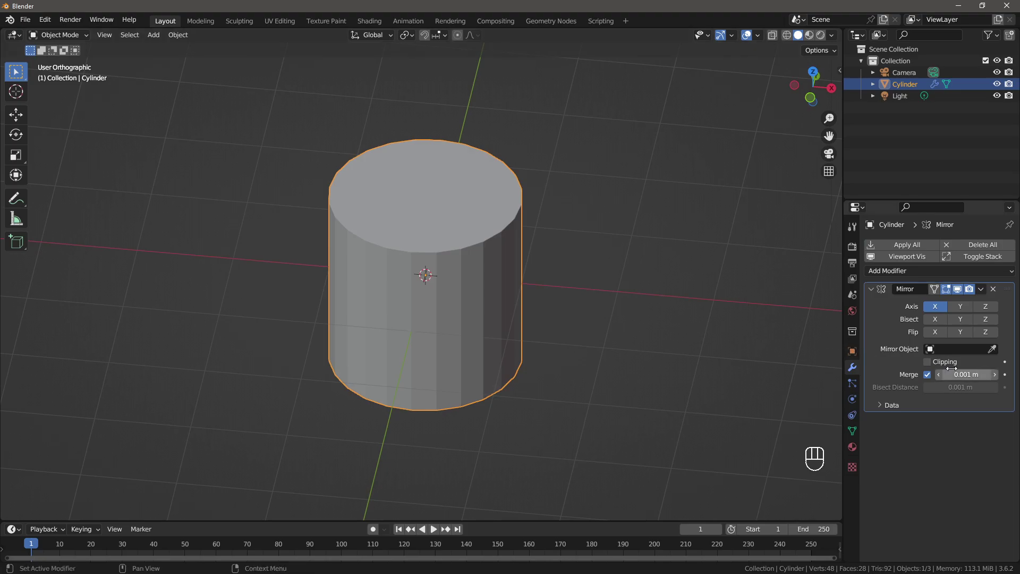
click(957, 366)
click(561, 281)
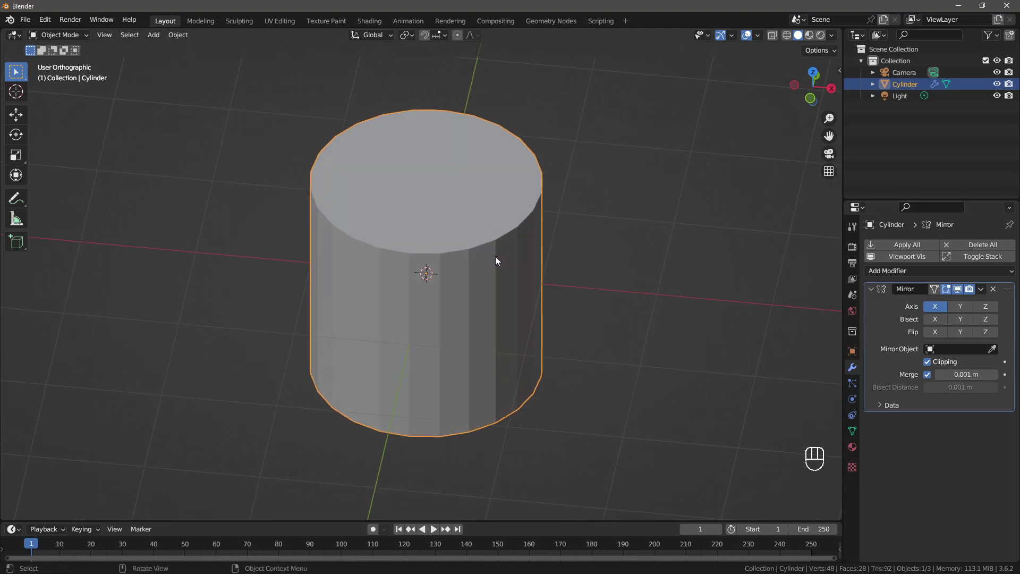
click(473, 258)
- In Edit Mode, knife-cut extra edges across the front of the top cap from top view
key(Tab)
click(437, 243)
click(433, 250)
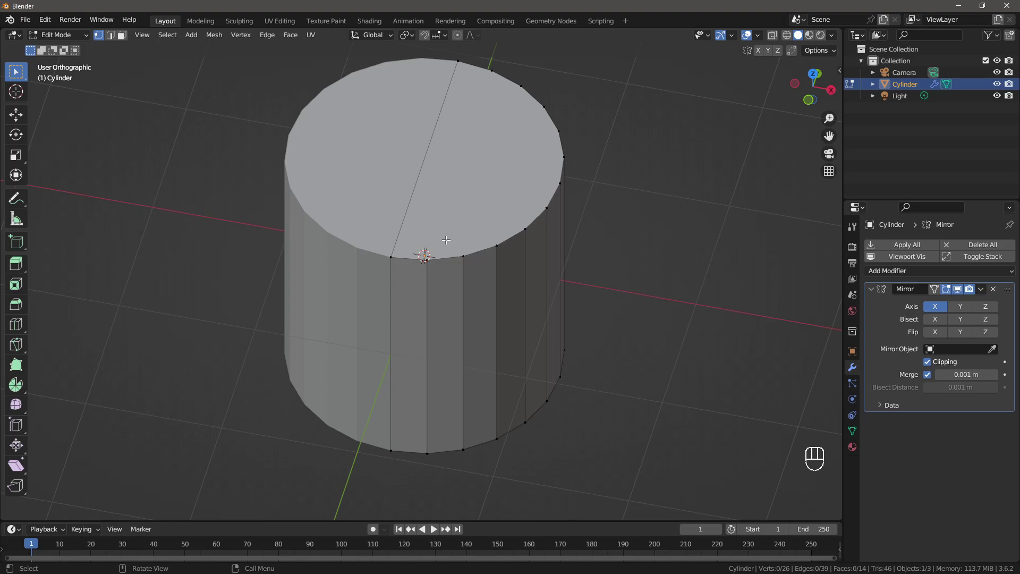
key(KP_7)
drag(530, 381, 520, 318)
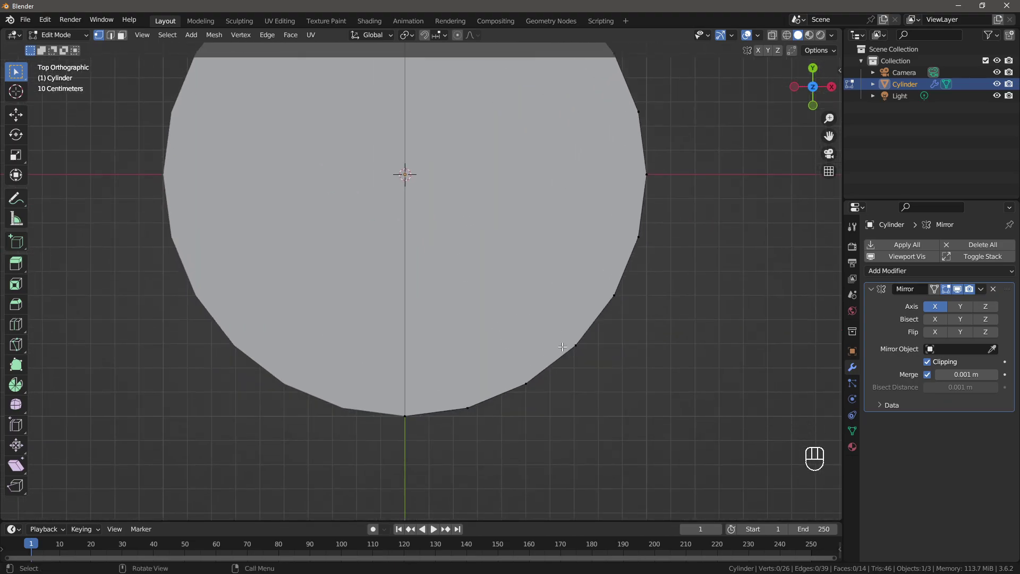
key(k)
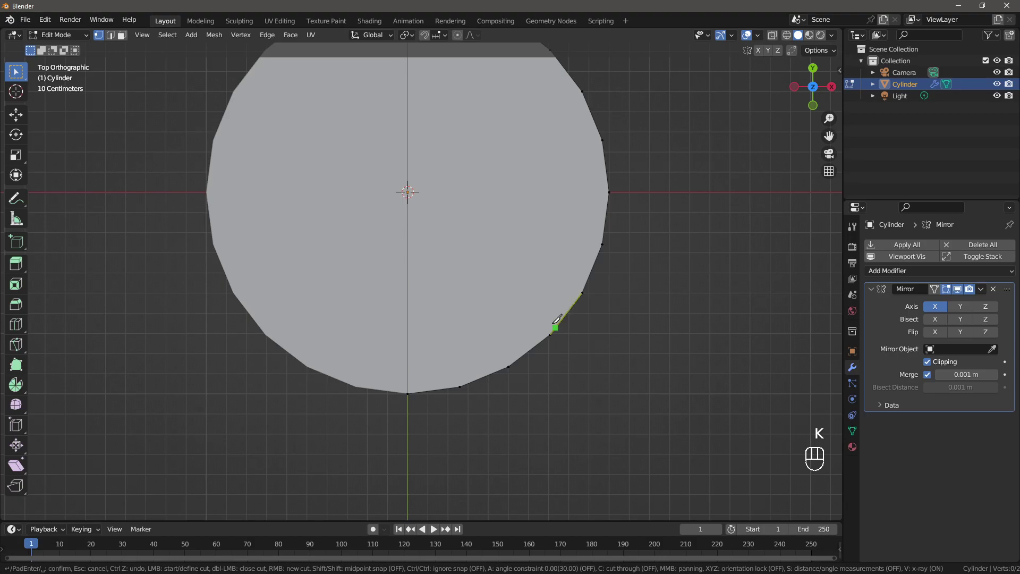
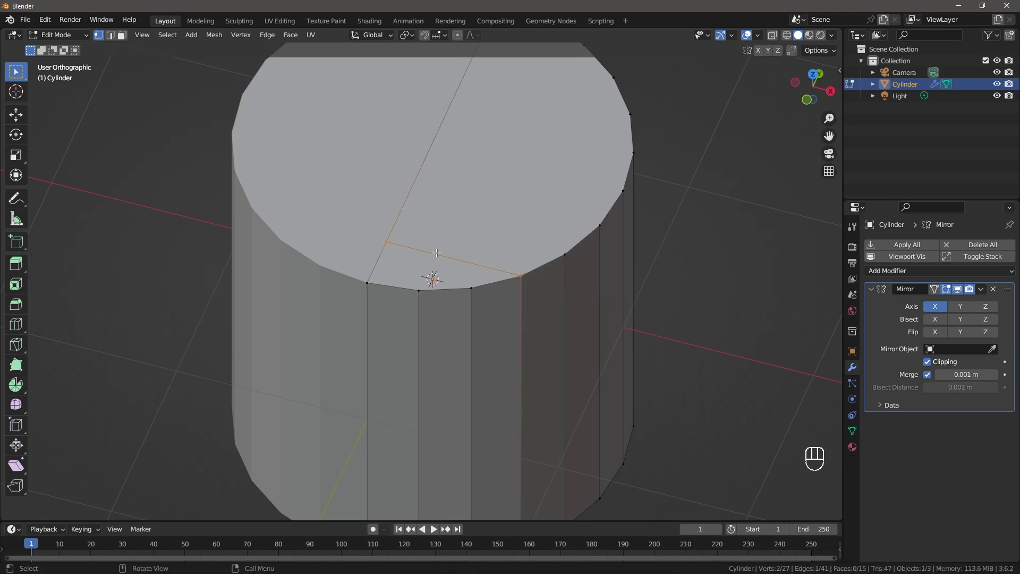
- Select the small triangular top face, try extruding and moving it, then undo the move
drag(433, 256, 418, 246)
click(423, 246)
key(3)
drag(416, 257, 381, 255)
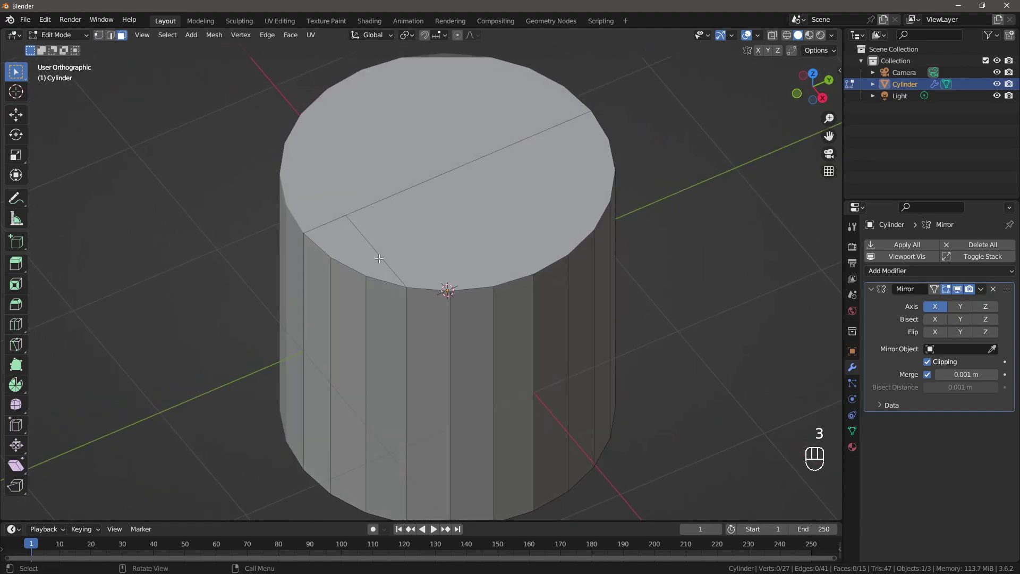
click(358, 246)
click(371, 246)
click(381, 239)
key(e)
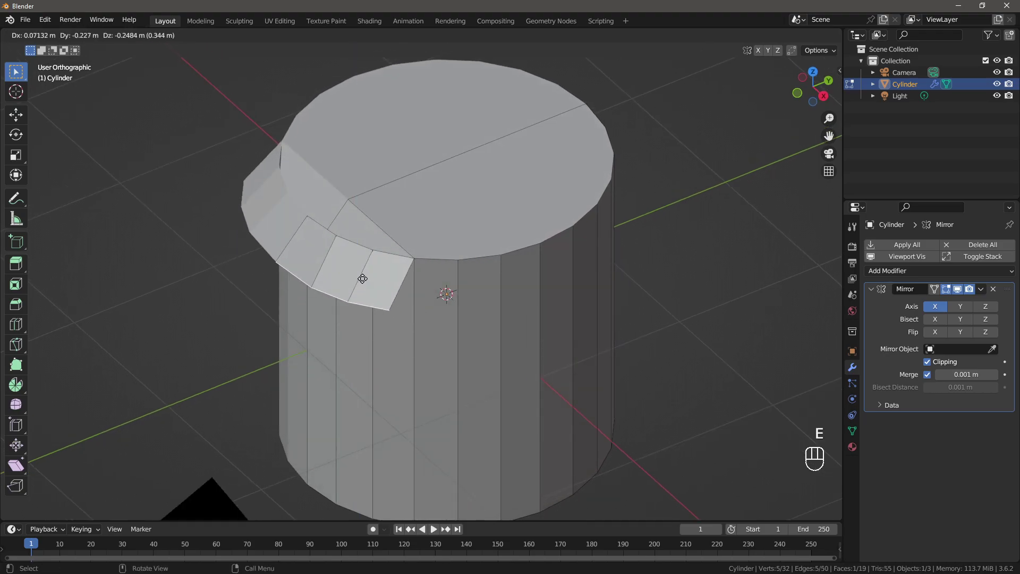
key(g)
key(ctrl+z)
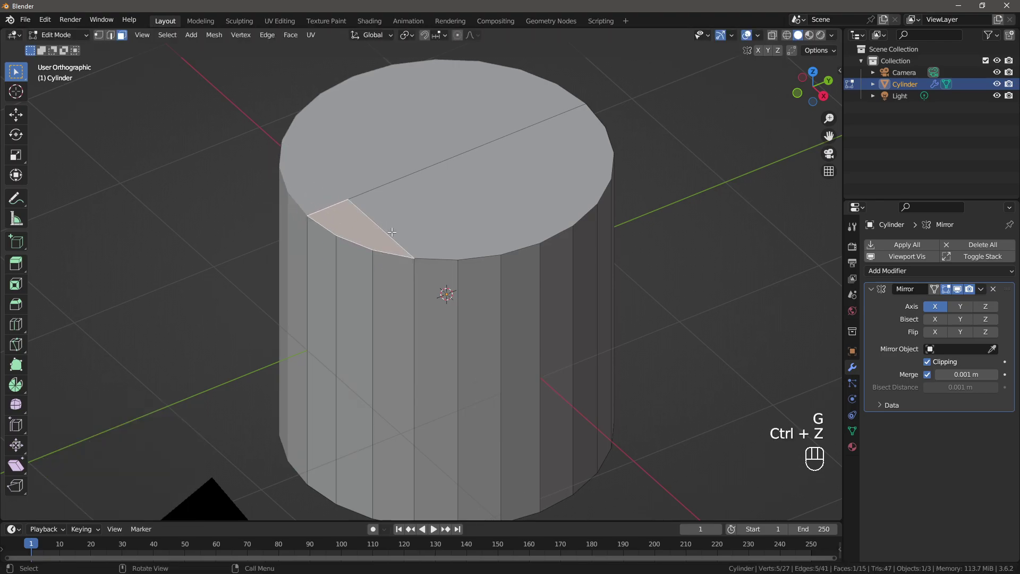
- Extrude the front faces individually and lower the panel's bottom edge along Z to form a ledge
click(394, 225)
key(alt+e)
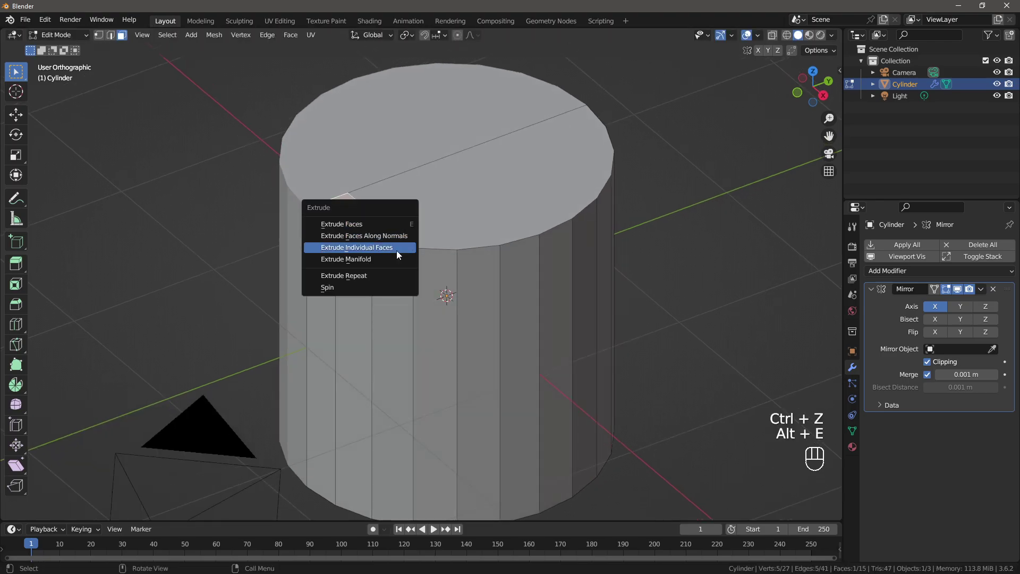
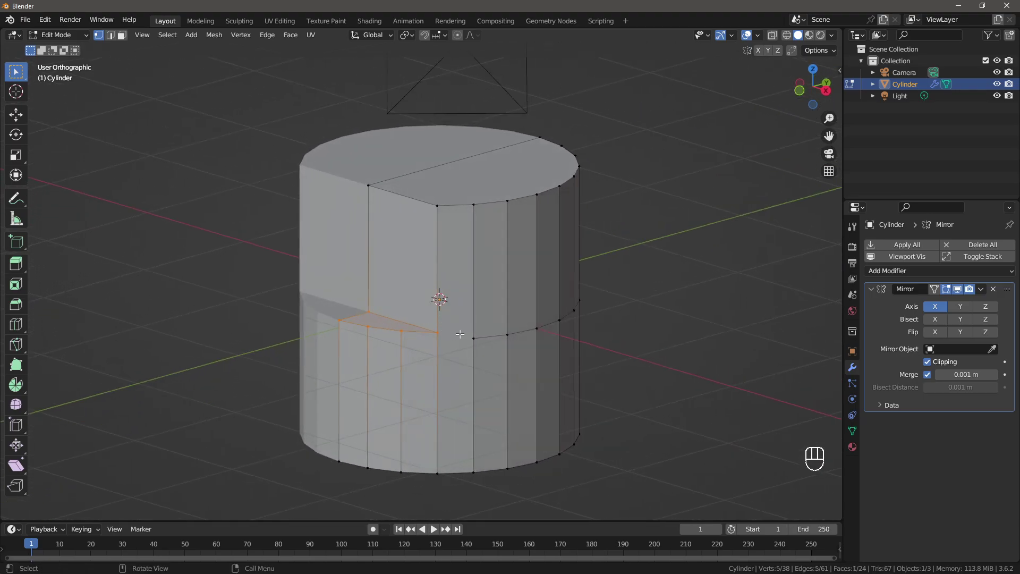
drag(452, 338, 450, 313)
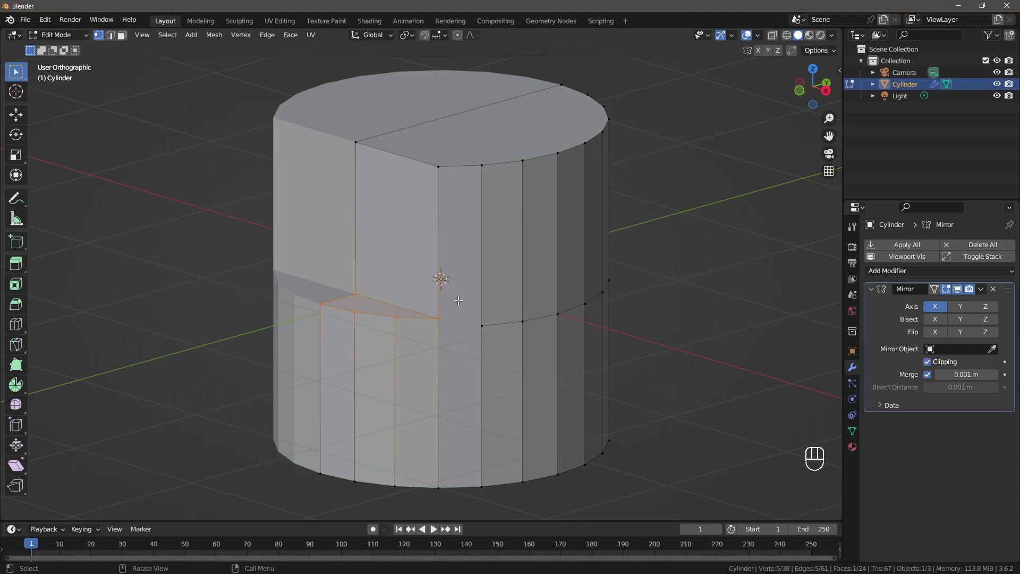
drag(448, 40, 556, 304)
click(446, 319)
click(450, 319)
key(g)
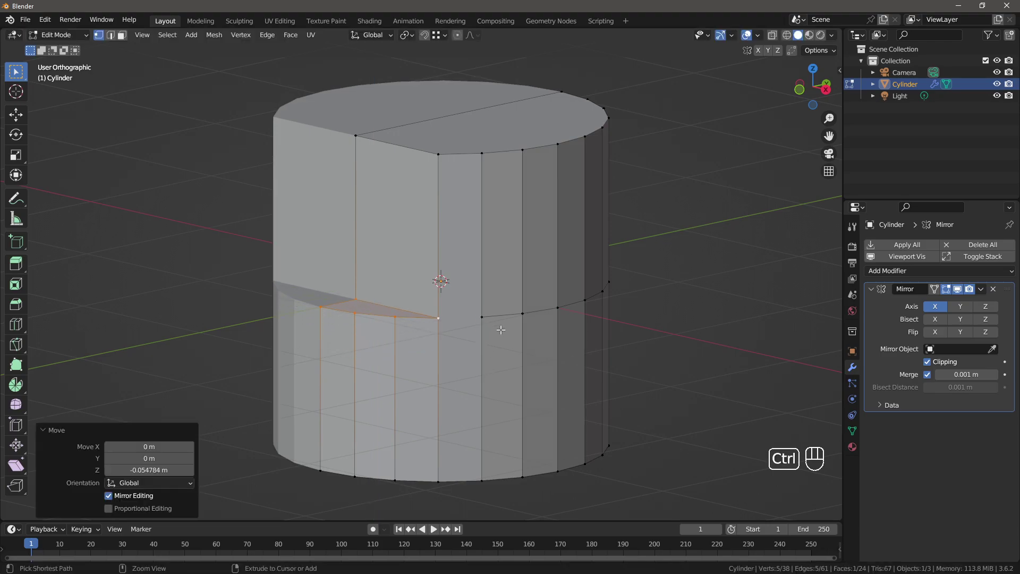
- Join the stray vertices around the ledge into clean edges and reselect the whole mesh
drag(513, 333, 494, 336)
drag(443, 334, 457, 331)
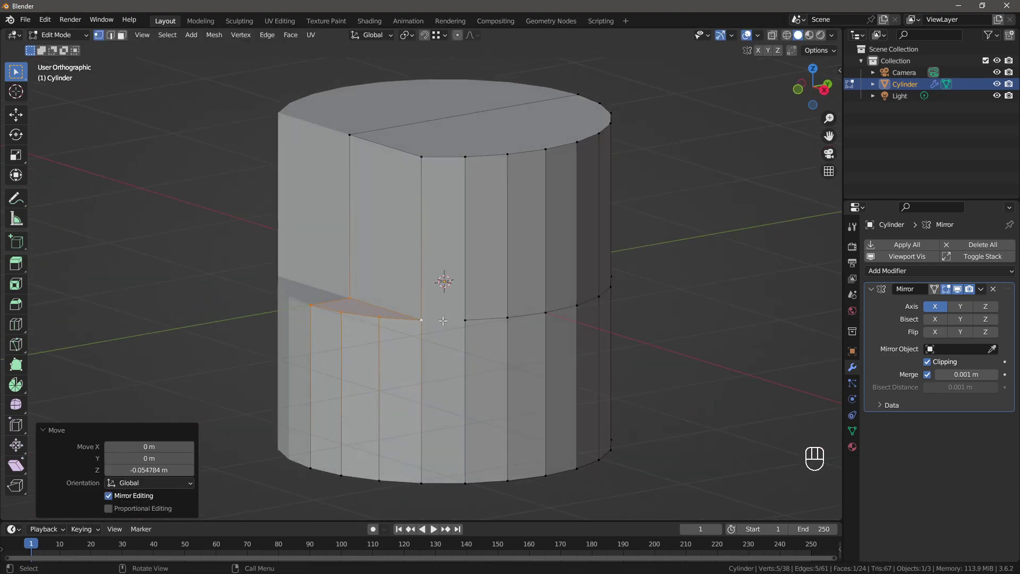
double_click(467, 321)
click(434, 318)
key(j)
click(501, 328)
key(a)
key(a)
click(518, 318)
- Check the stepped ledge from Object Mode and back, then leave mesh editing
key(Tab)
drag(544, 303, 537, 343)
drag(505, 337, 519, 331)
key(Tab)
drag(510, 324, 493, 325)
key(a)
key(a)
middle_click(491, 324)
click(495, 325)
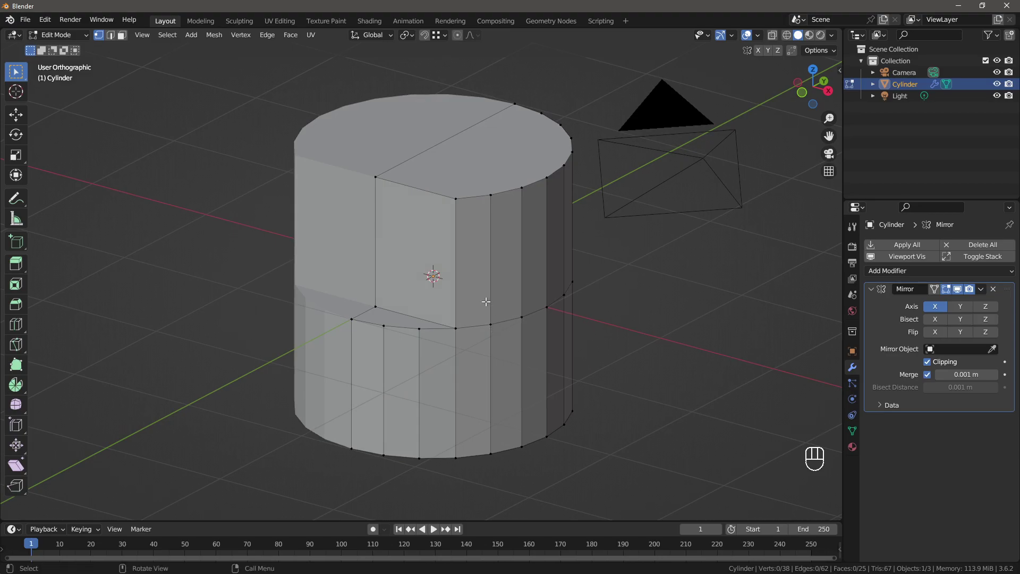
key(Tab)
click(490, 285)
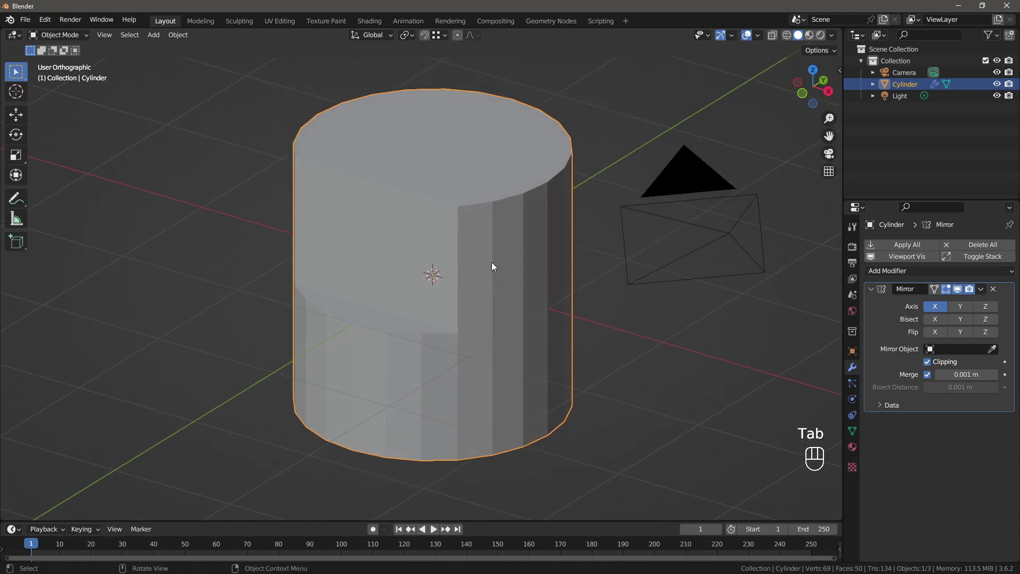
click(490, 282)
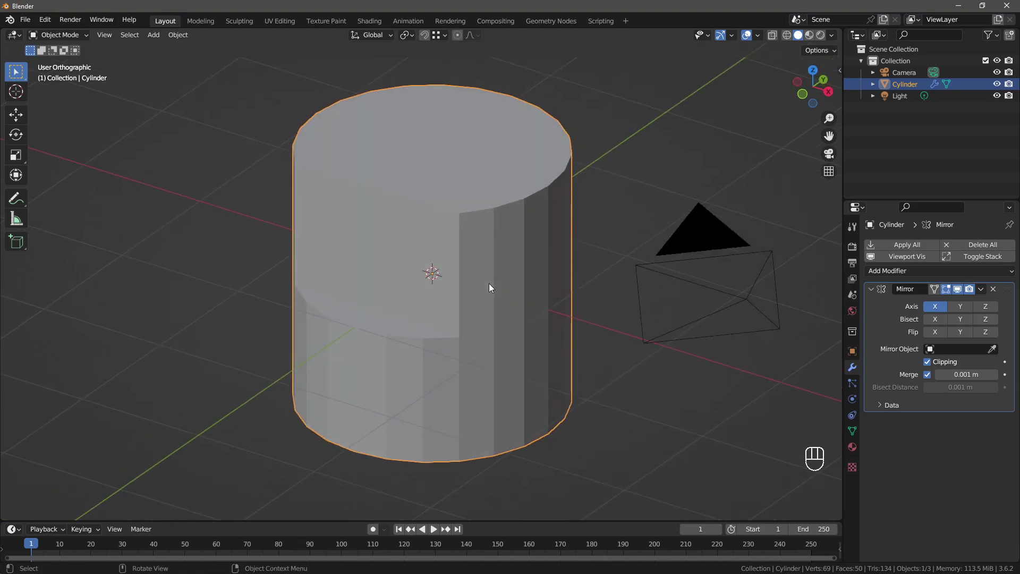
key(ctrl+2)
middle_click(487, 288)
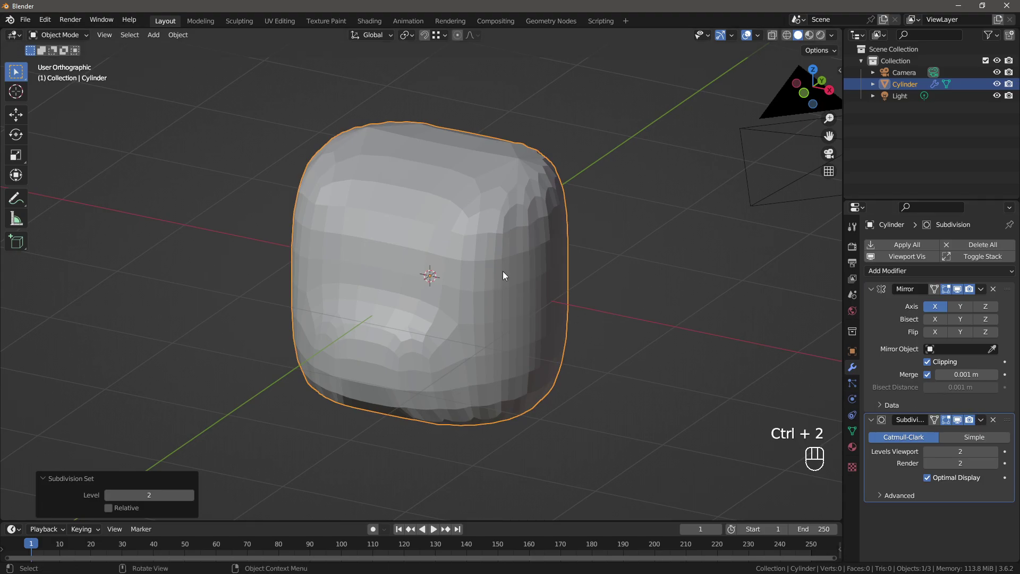
drag(511, 271, 525, 264)
drag(467, 281, 532, 257)
drag(532, 257, 542, 277)
drag(542, 277, 493, 275)
click(493, 275)
drag(429, 282, 386, 286)
key(Tab)
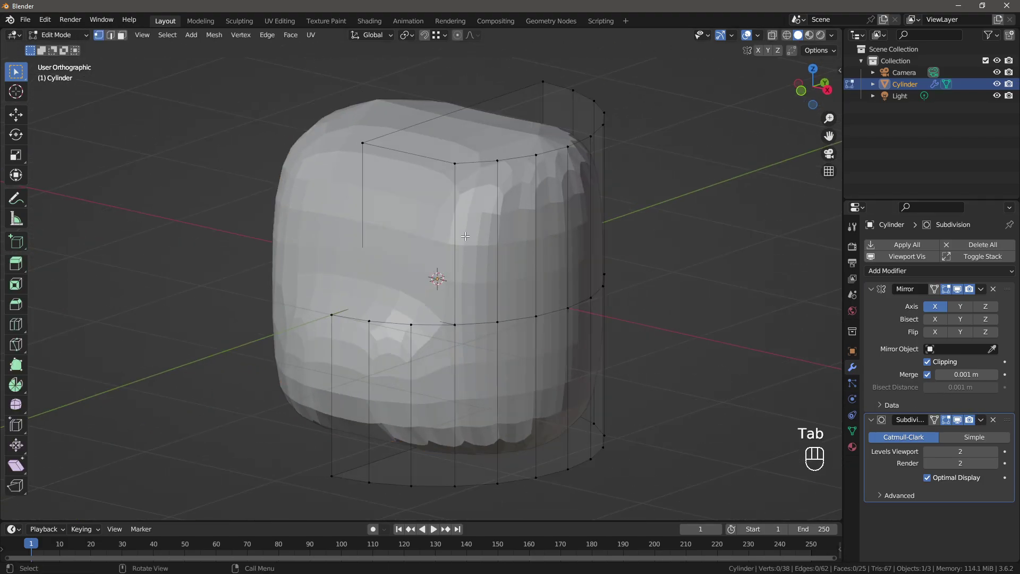
key(ctrl+r)
key(ctrl+r)
key(ctrl+z)
key(ctrl+z)
key(Tab)
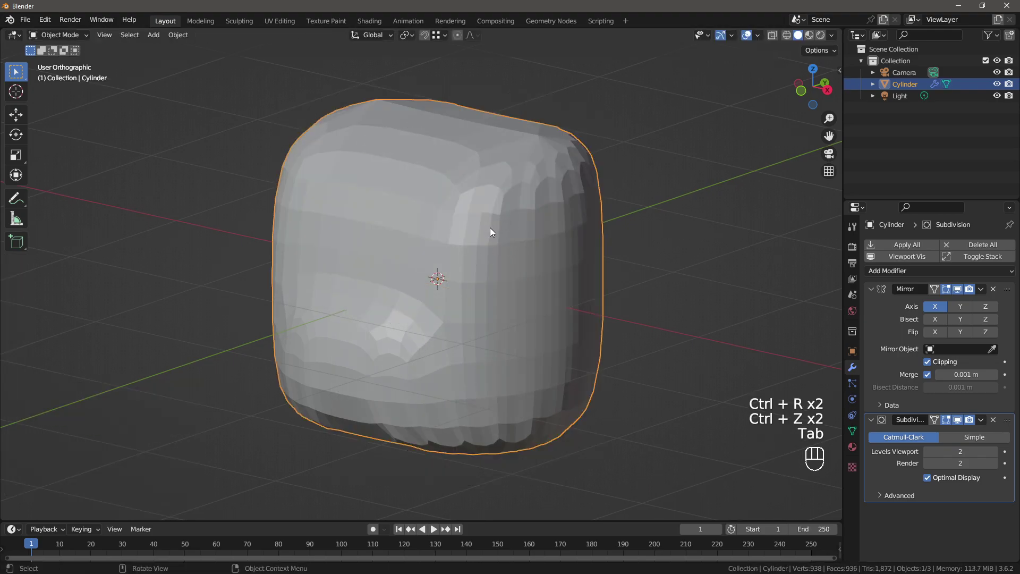
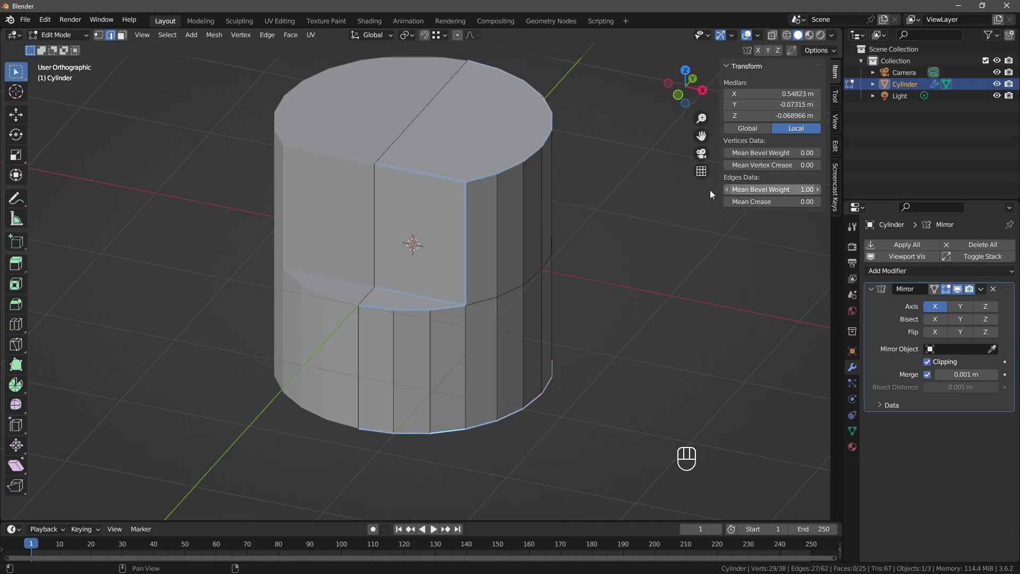
- Orbit around the cylinder to view the bevel-weighted panel outline
middle_click(599, 219)
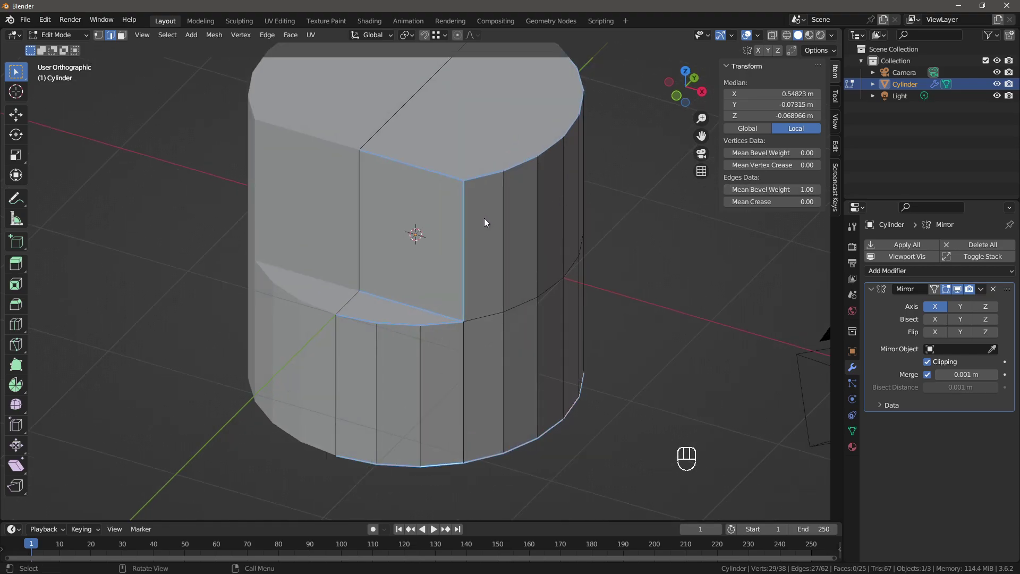
drag(493, 229, 501, 256)
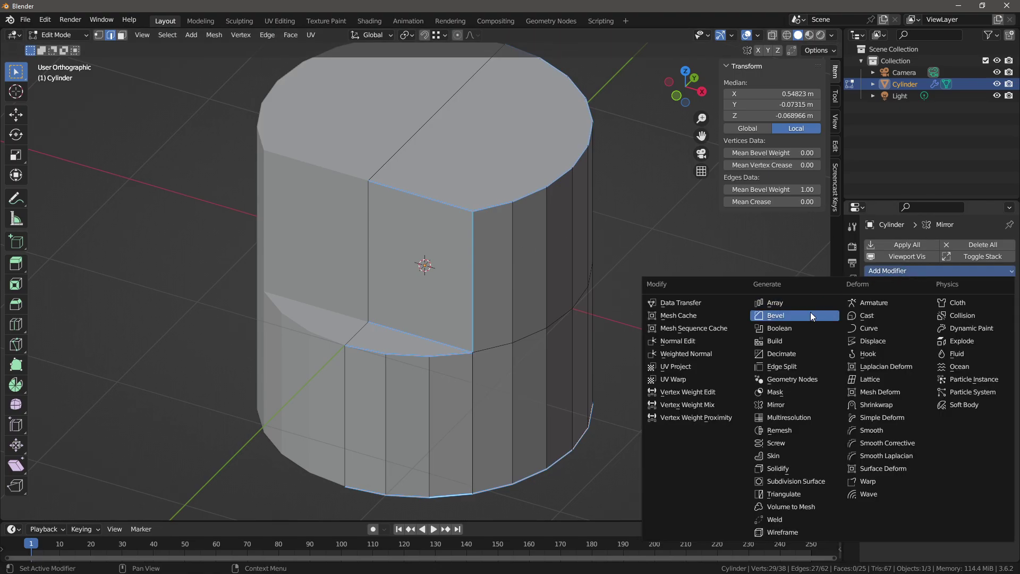
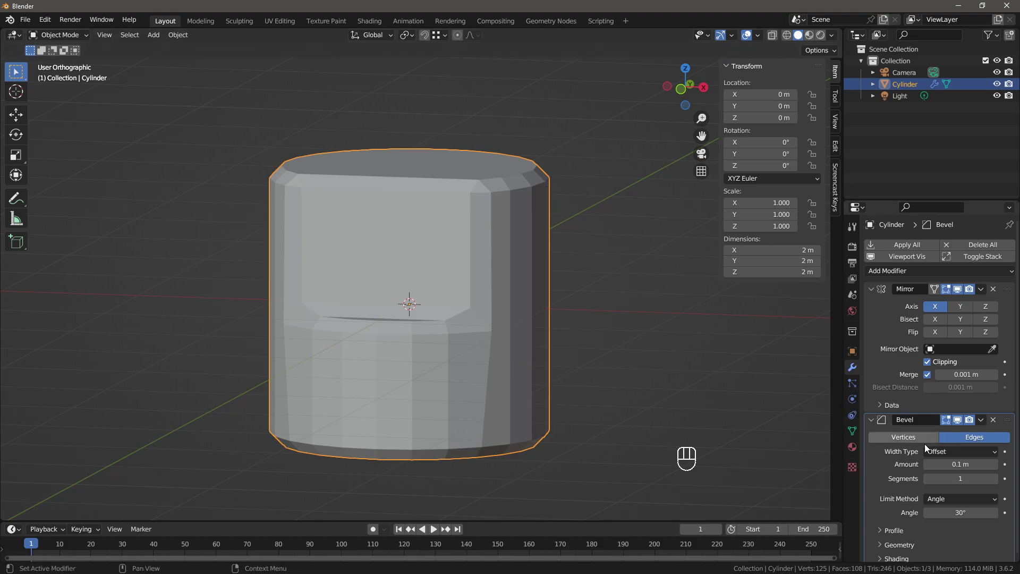
- Limit the new Bevel modifier to weighted edges so only the panel outline chamfers
middle_click(595, 303)
middle_click(519, 243)
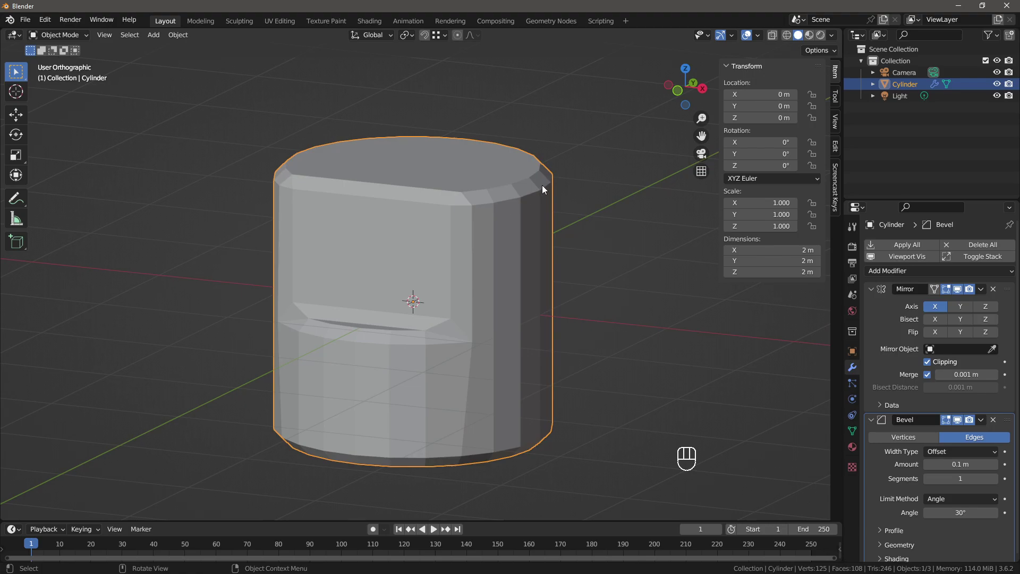
middle_click(496, 210)
middle_click(677, 354)
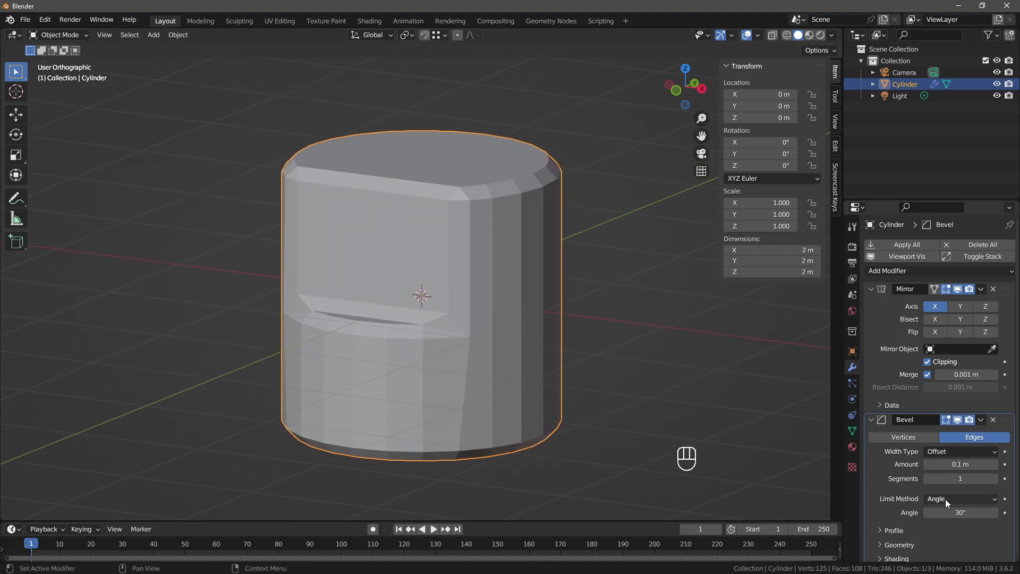
drag(950, 501, 958, 465)
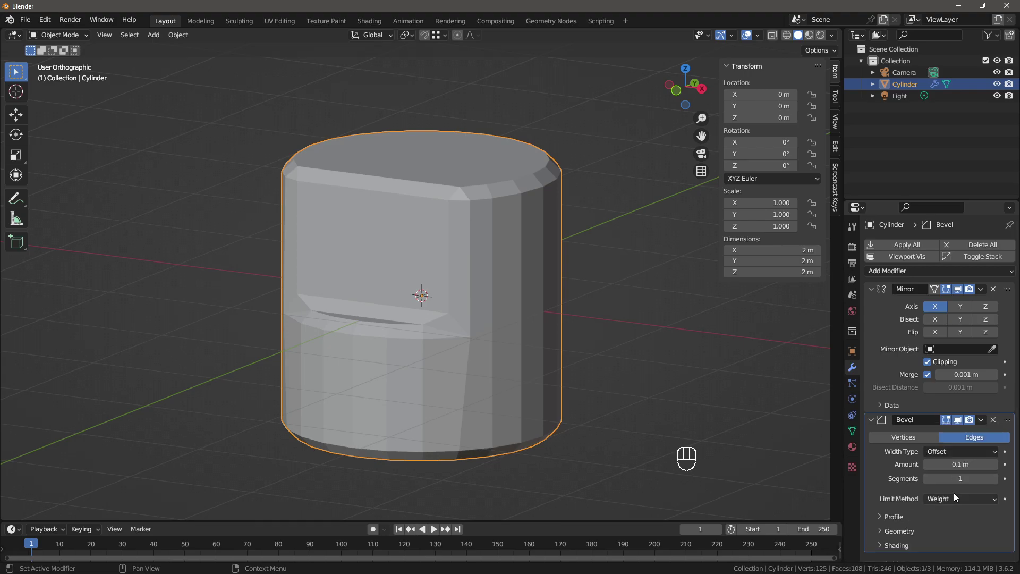
- Expand the bevel Profile settings and set Shape to 1.00
key(Tab)
click(516, 235)
key(Tab)
click(894, 522)
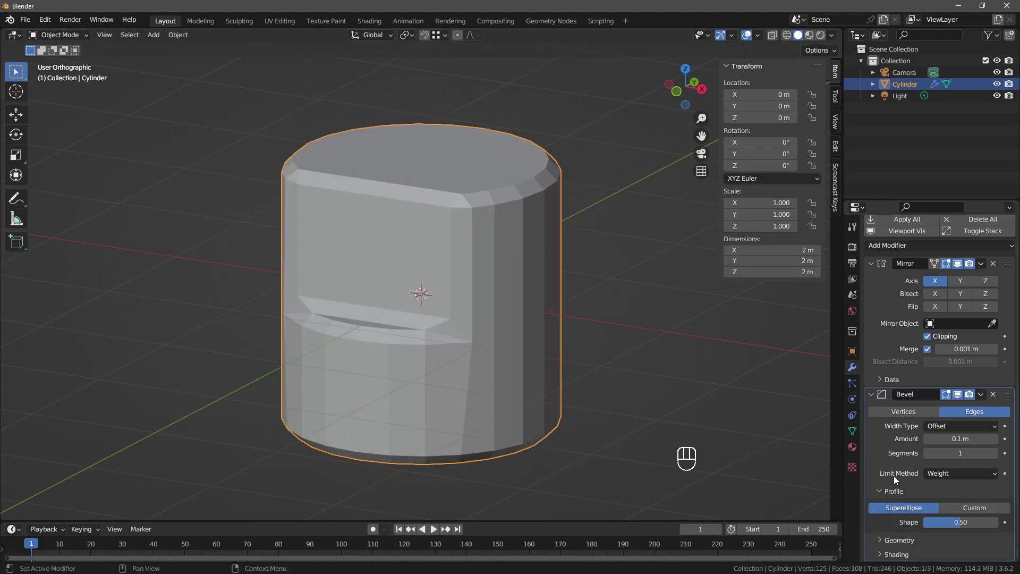
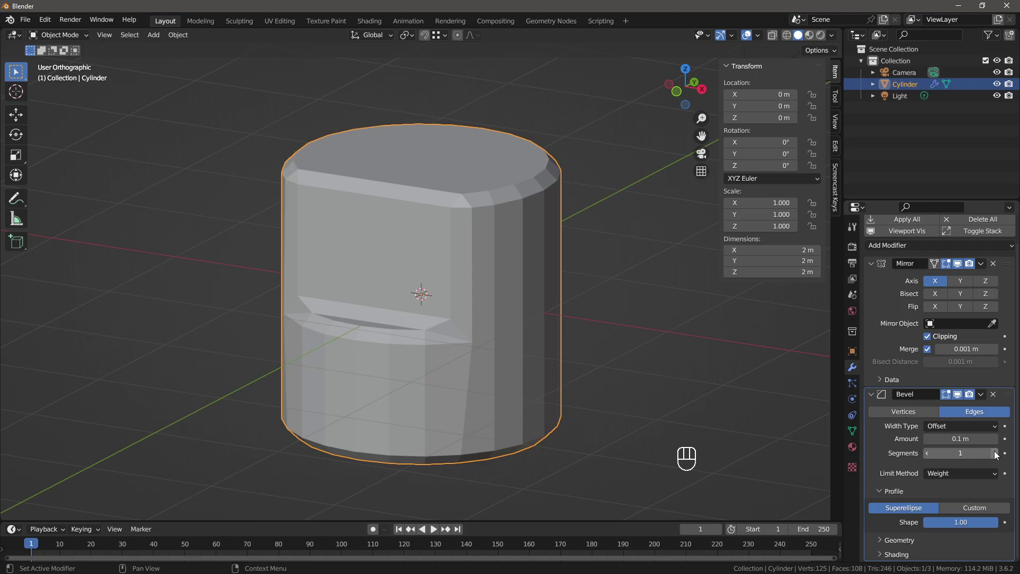
- Inspect the bevelled cylinder in wireframe, then add a level-2 Subdivision Surface with Ctrl+2
middle_click(1000, 455)
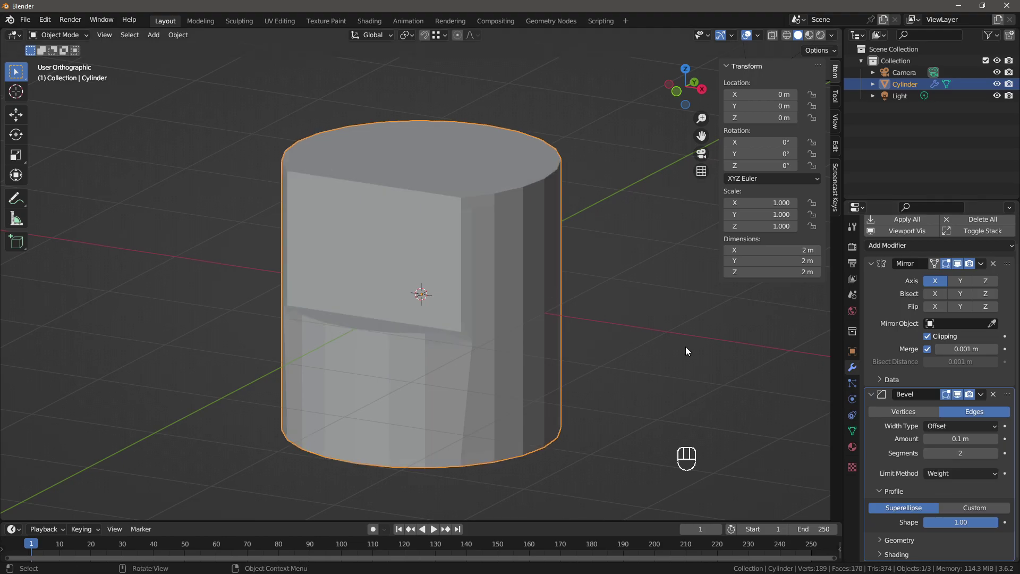
middle_click(500, 175)
key(shift+z)
drag(504, 175, 474, 200)
middle_click(471, 203)
drag(464, 202, 488, 211)
drag(511, 227, 506, 224)
key(shift+z)
key(shift+z)
drag(521, 224, 502, 213)
drag(487, 255, 506, 184)
key(shift+z)
drag(522, 264, 525, 264)
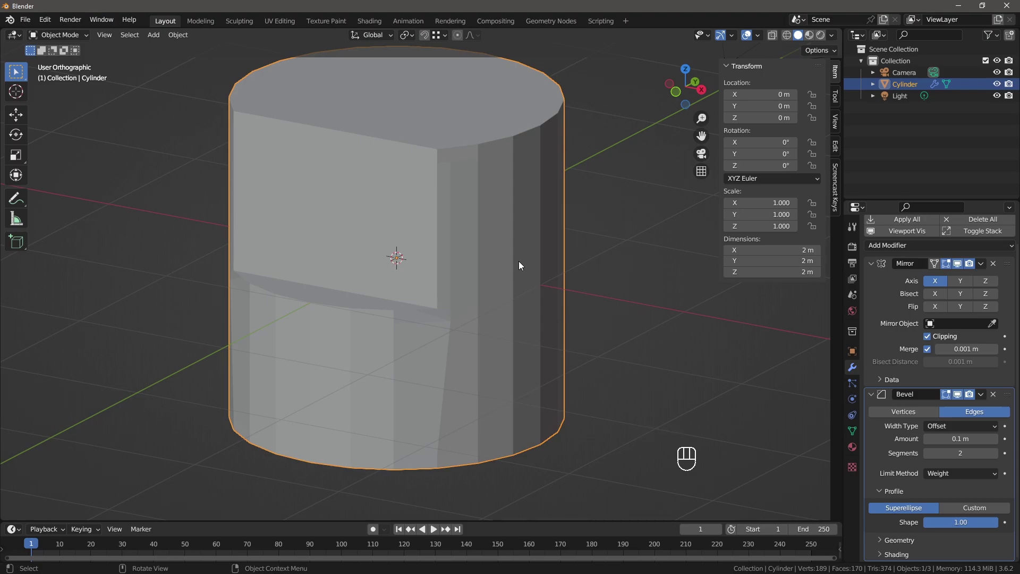
key(ctrl+2)
- Orbit all around the smoothed cylinder to check the rounded panel and crisp ledge
drag(511, 251, 530, 250)
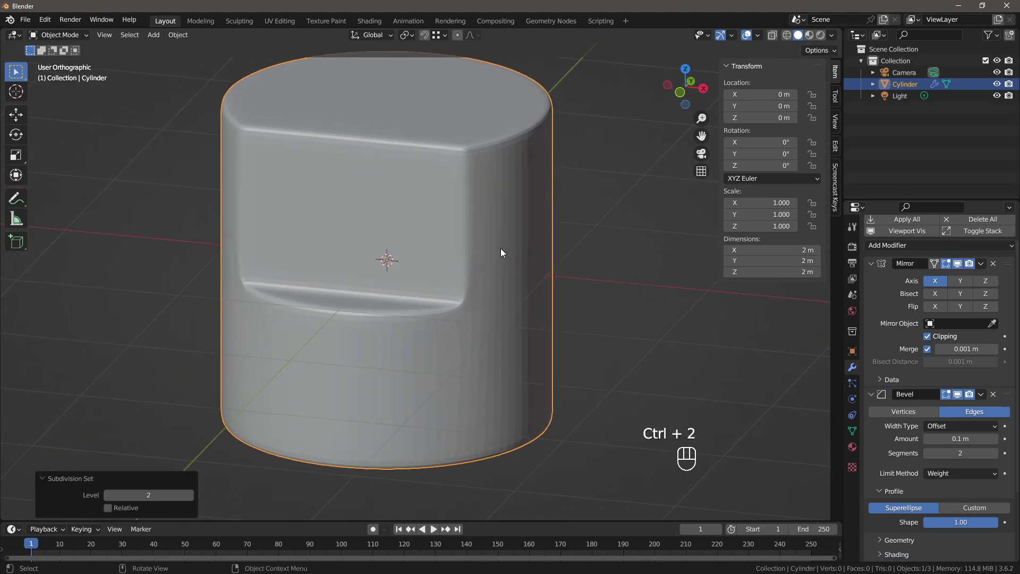
drag(507, 250, 527, 245)
drag(529, 244, 527, 250)
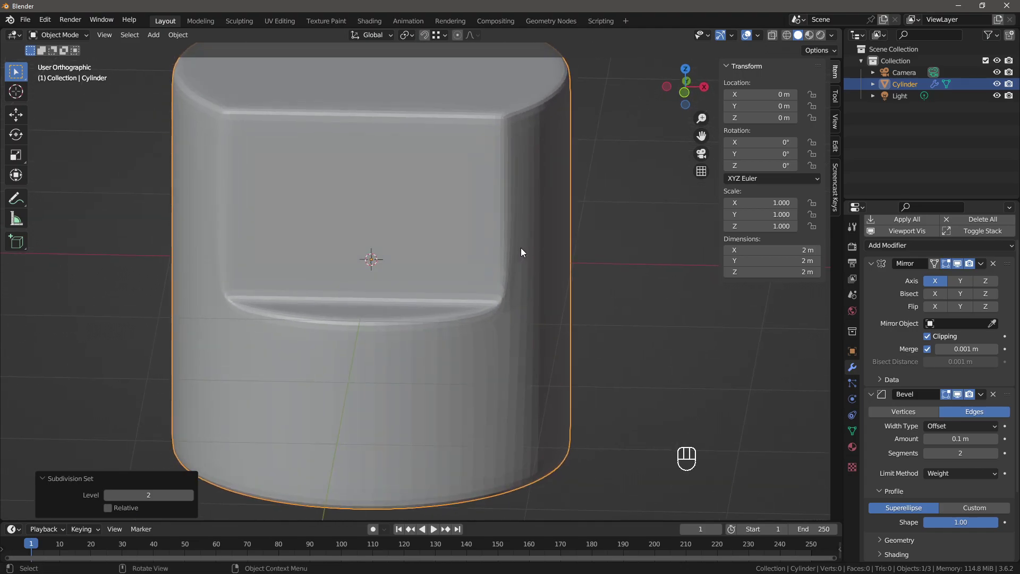
drag(494, 248, 474, 249)
middle_click(477, 248)
drag(476, 250, 458, 258)
drag(463, 185, 433, 181)
drag(452, 191, 472, 127)
drag(456, 354, 467, 361)
drag(458, 276, 460, 289)
drag(459, 273, 444, 293)
middle_click(452, 328)
drag(455, 309, 451, 308)
- Apply smooth shading and show the low-poly cage as a see-through wireframe
key(Tab)
key(Tab)
click(1000, 488)
key(Tab)
key(Tab)
key(shift+z)
drag(480, 282, 490, 259)
drag(463, 274, 459, 303)
click(464, 301)
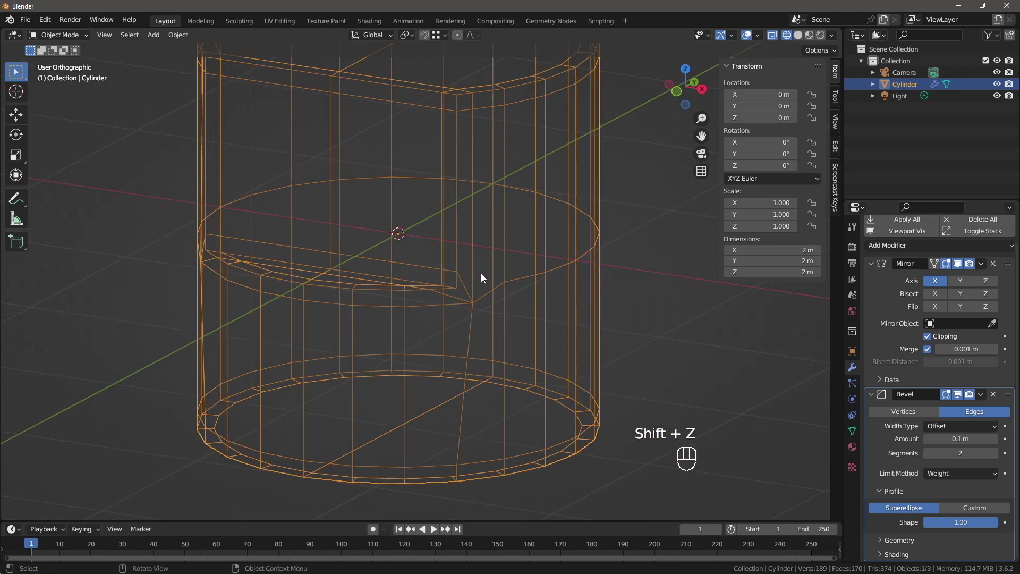
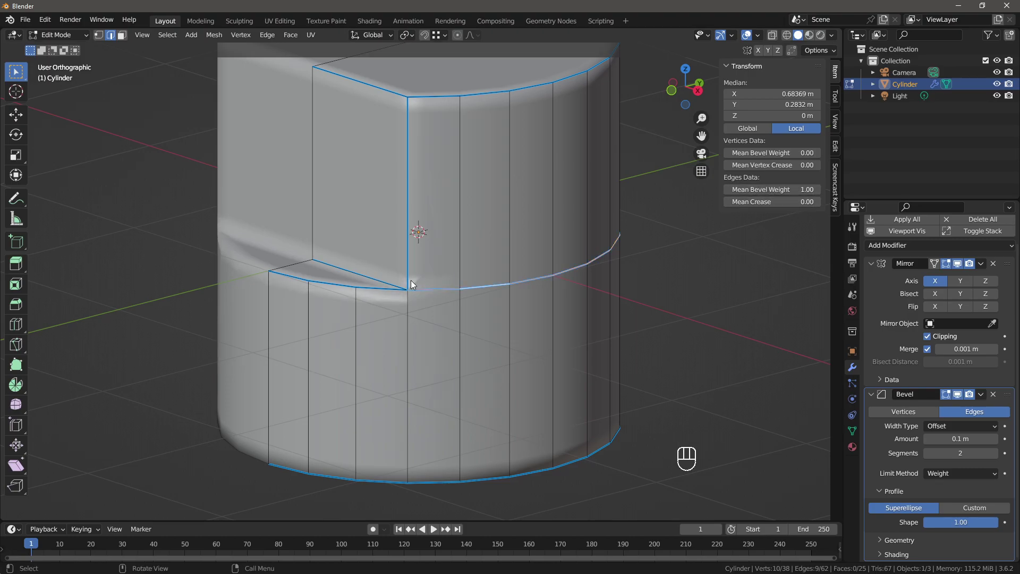
- Return to Object Mode, reapply the level-2 subdivision and orbit to review the result
key(Tab)
click(425, 282)
key(ctrl+2)
drag(430, 281, 487, 275)
drag(510, 277, 504, 281)
drag(508, 279, 515, 277)
middle_click(510, 281)
middle_click(513, 290)
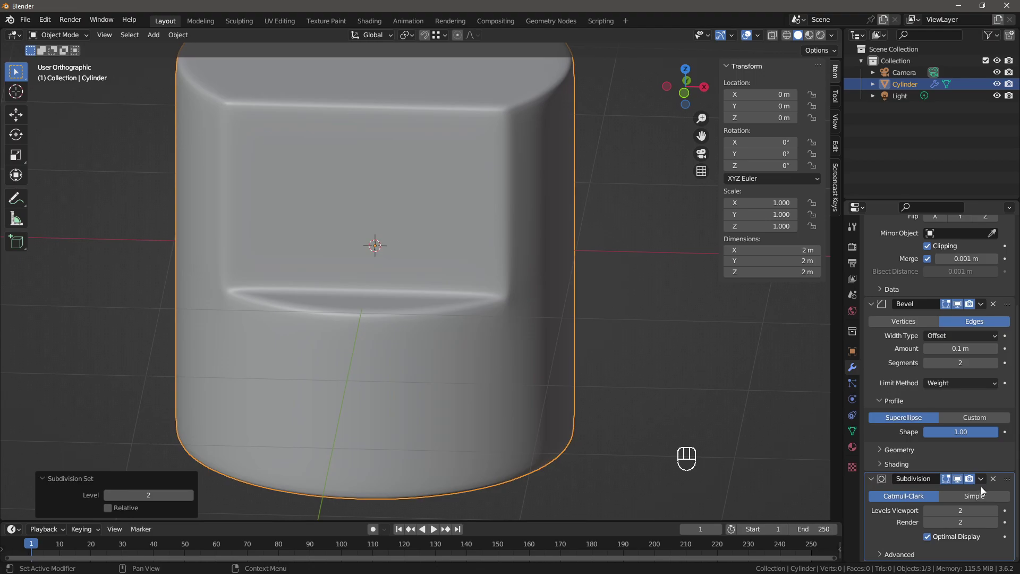
middle_click(994, 482)
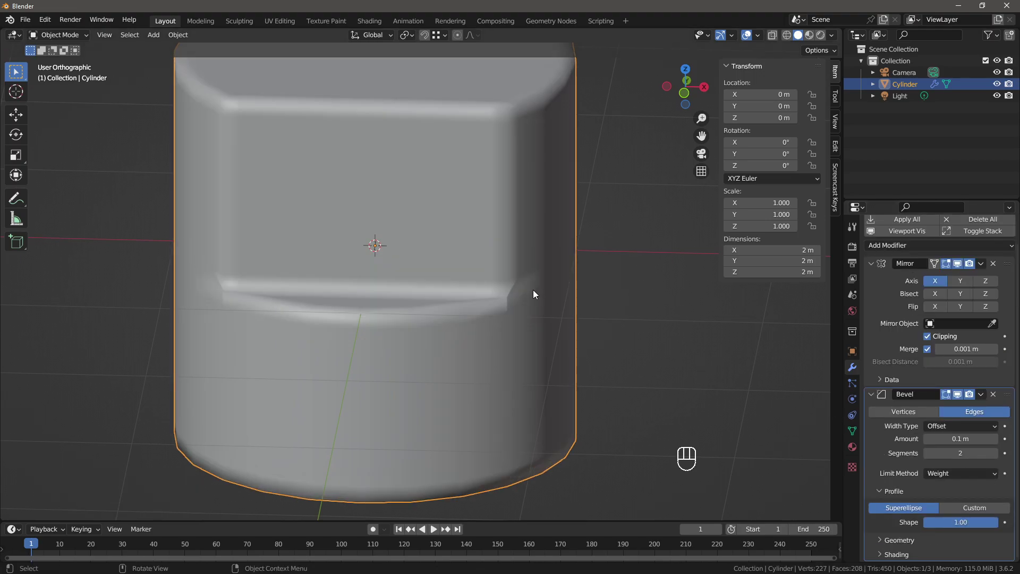
drag(535, 296, 529, 295)
drag(512, 299, 500, 296)
- Zoom in on the panel's lower ledge corner from front view and re-enter mesh editing there
middle_click(483, 302)
middle_click(435, 314)
middle_click(441, 314)
middle_click(438, 311)
drag(434, 307, 432, 275)
middle_click(434, 275)
middle_click(430, 275)
key(1)
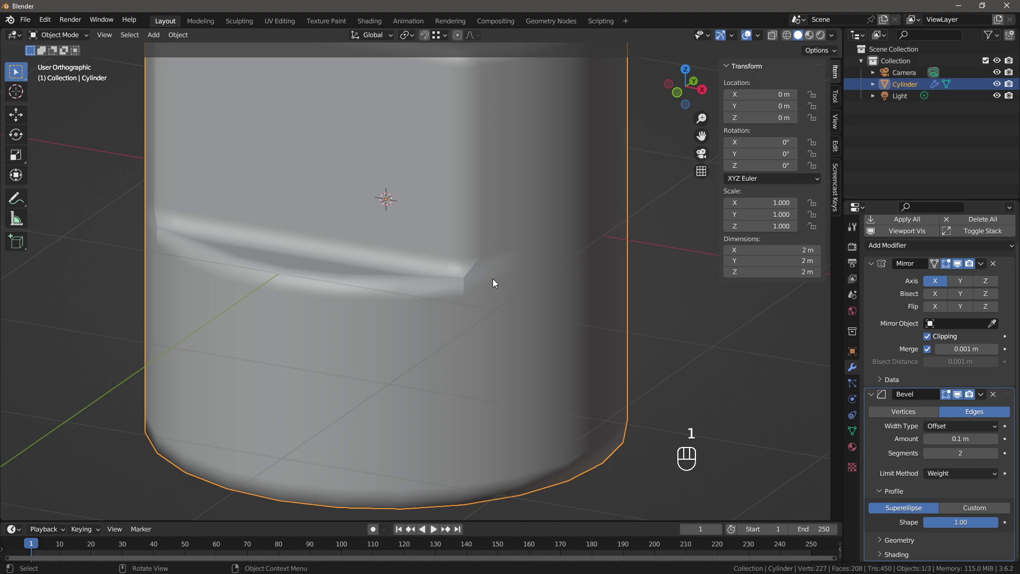
middle_click(494, 277)
middle_click(488, 285)
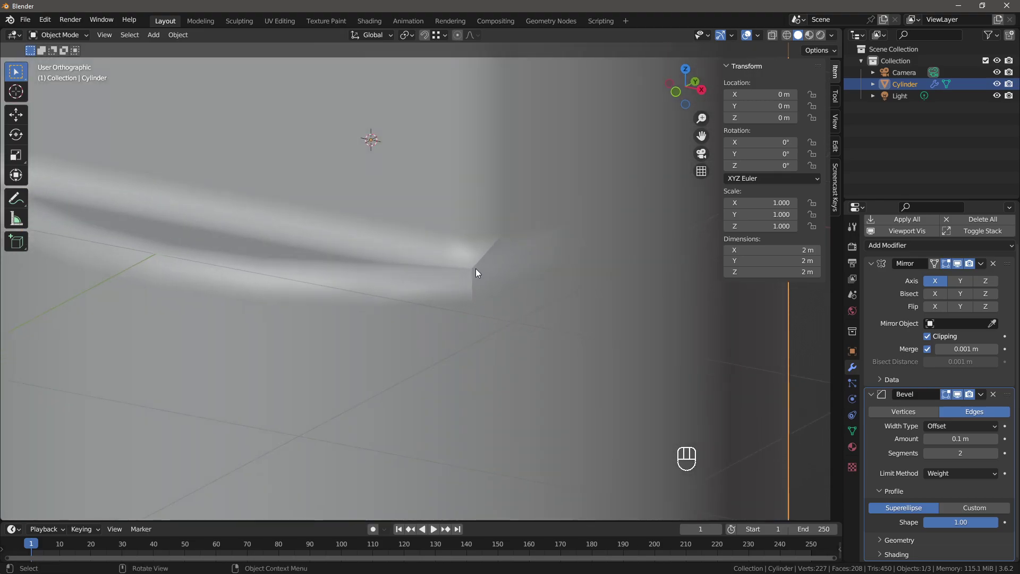
middle_click(457, 283)
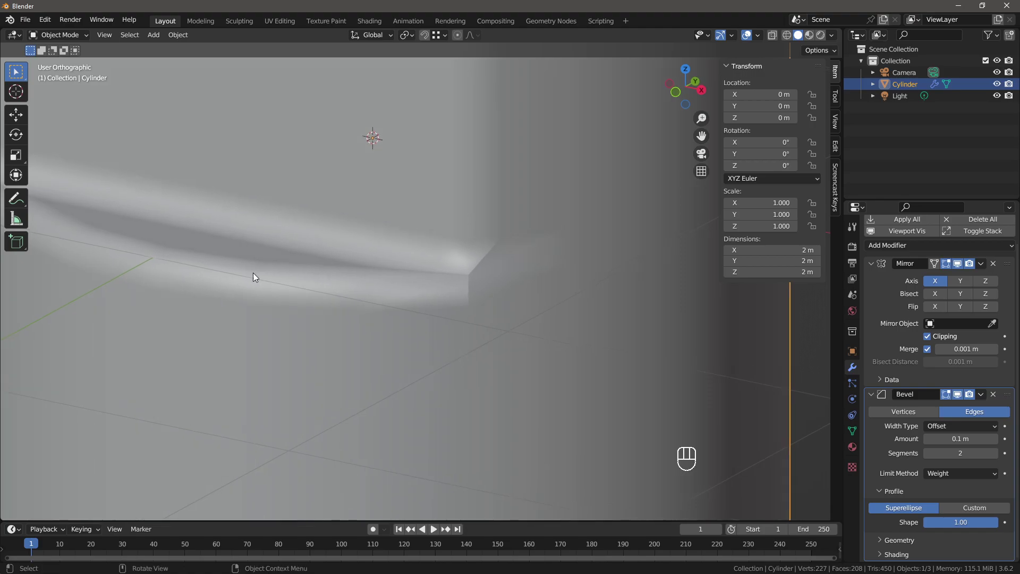
middle_click(464, 278)
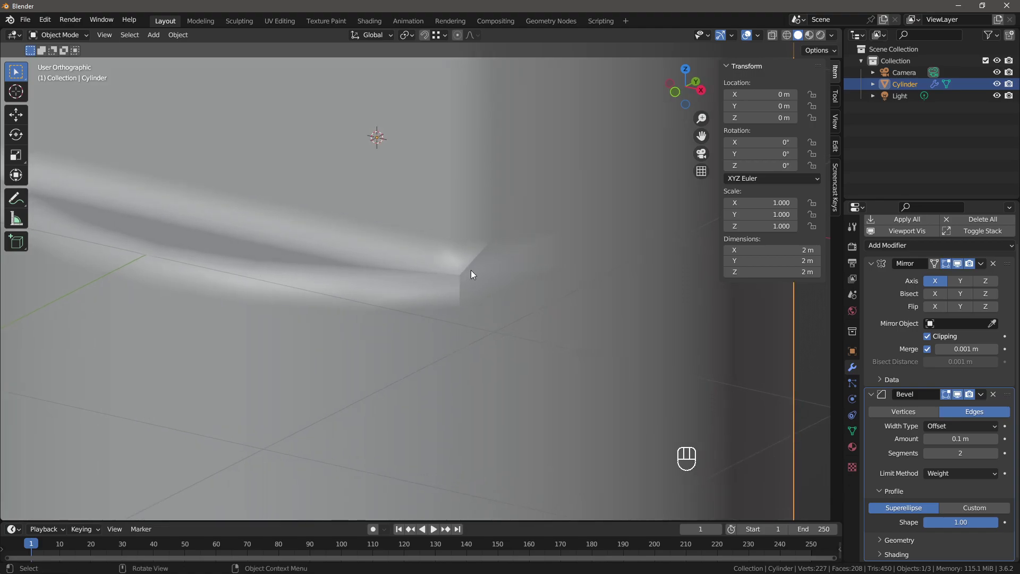
click(463, 280)
key(Tab)
key(Tab)
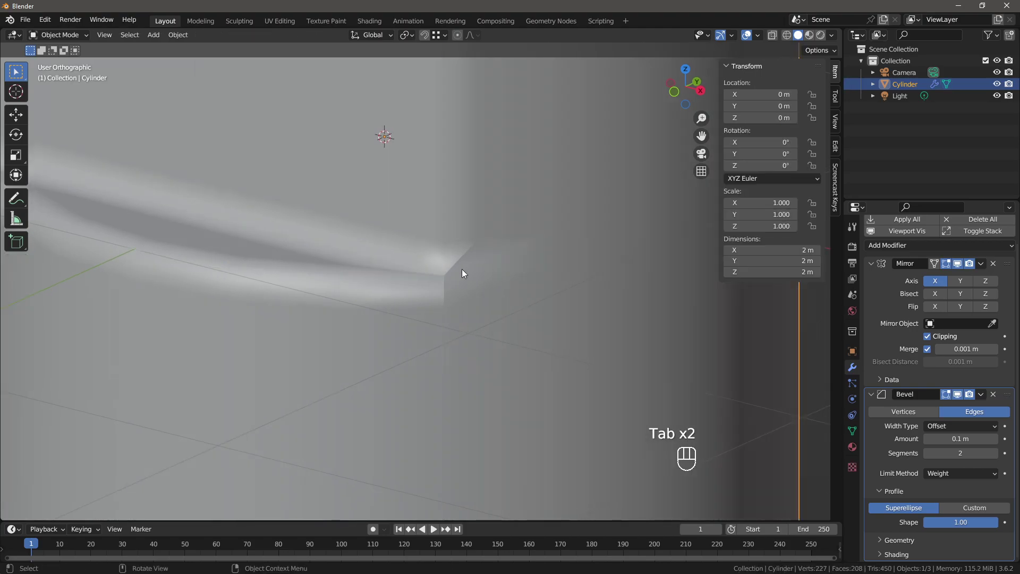
key(Tab)
- Lower the panel's bottom edges about 7.5 cm further along Z and confirm the curved ledge
middle_click(464, 270)
key(1)
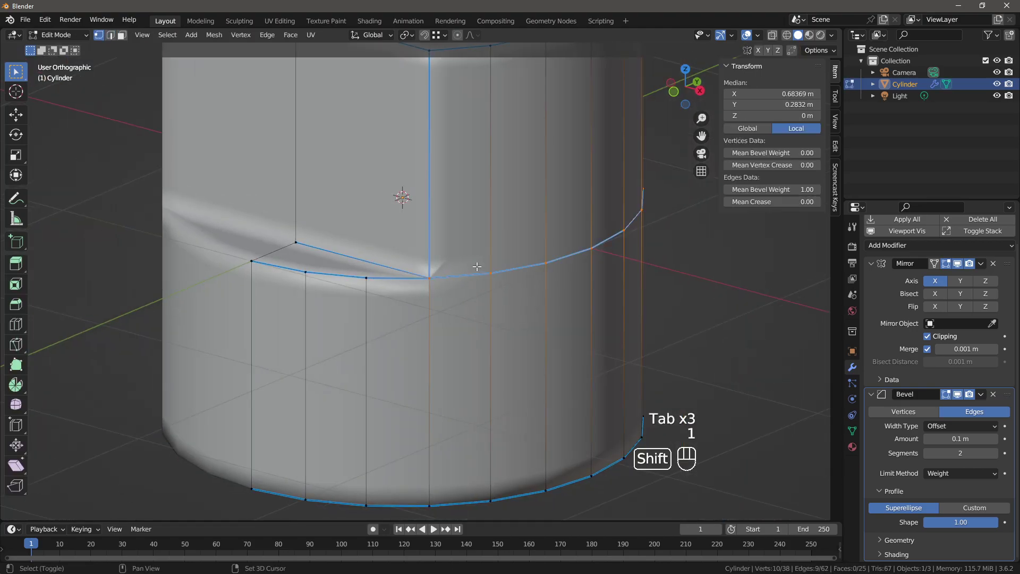
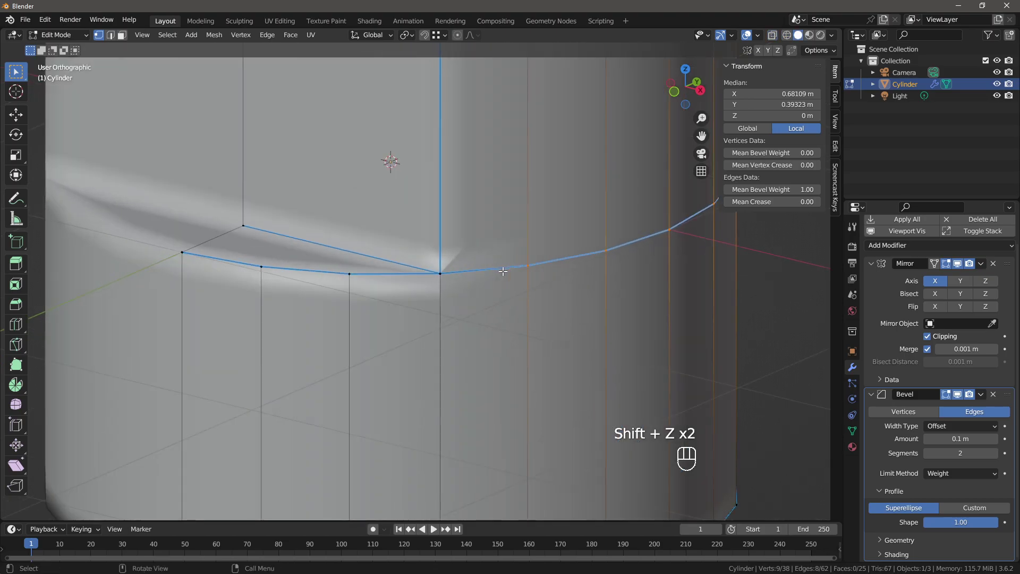
middle_click(505, 267)
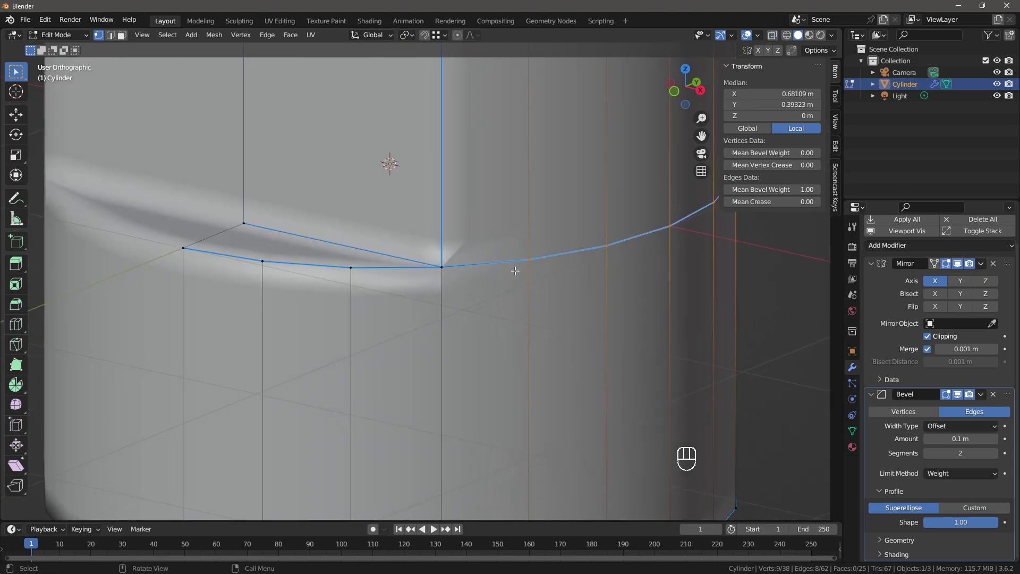
key(g)
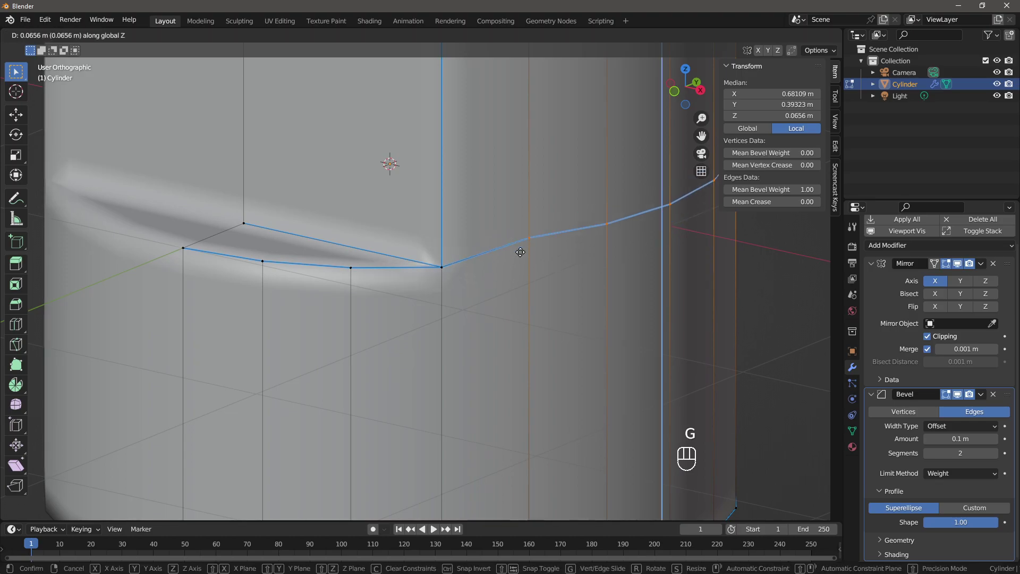
key(shift+z)
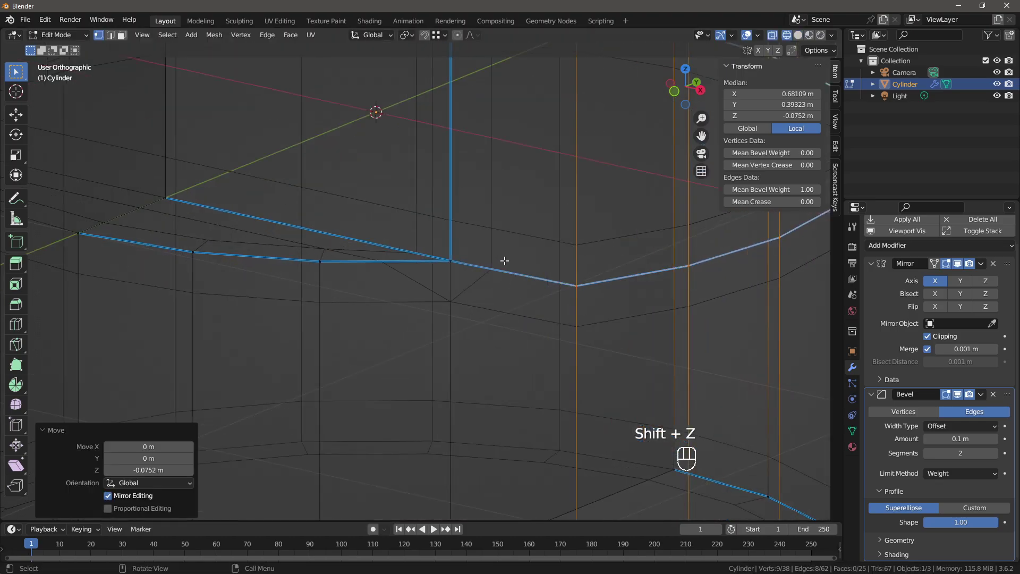
key(g)
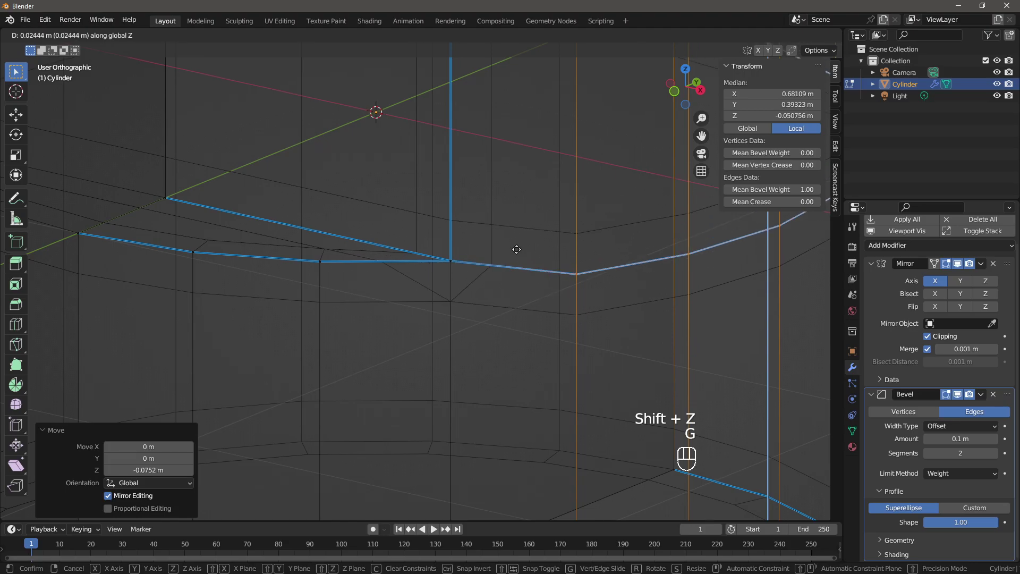
key(shift+z)
key(Tab)
click(433, 261)
- Smooth the whole cylinder with a level-2 subdivision modifier in Object Mode
middle_click(435, 261)
middle_click(447, 232)
drag(440, 235, 455, 238)
key(ctrl+2)
drag(447, 226, 466, 240)
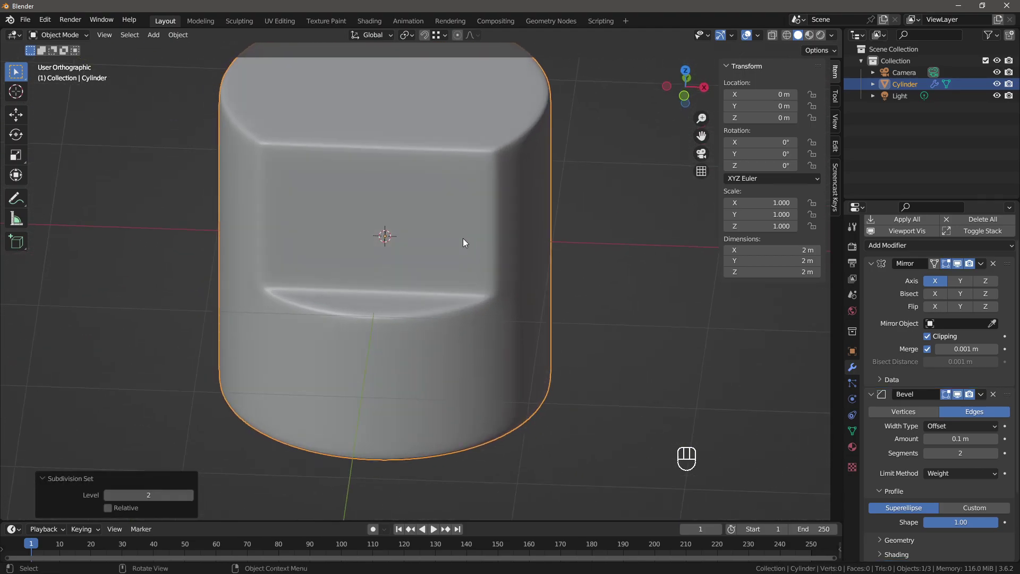
click(482, 209)
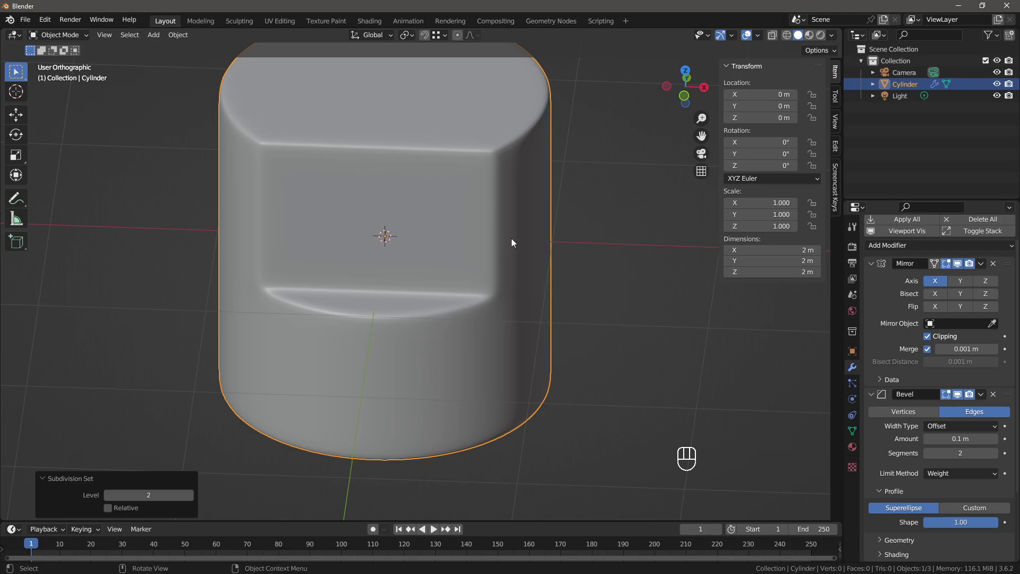
middle_click(497, 237)
key(Tab)
drag(458, 246, 433, 247)
key(Tab)
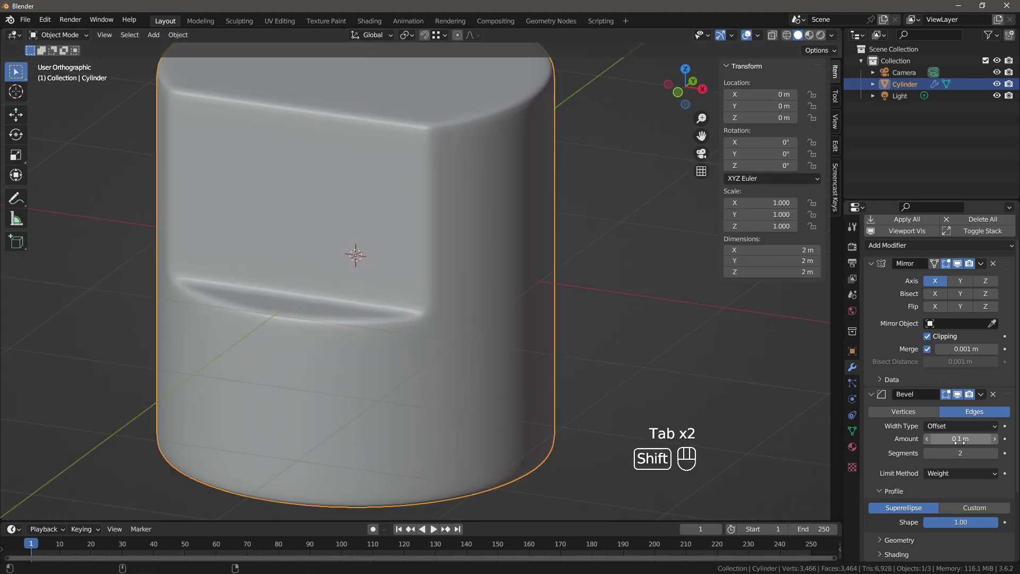
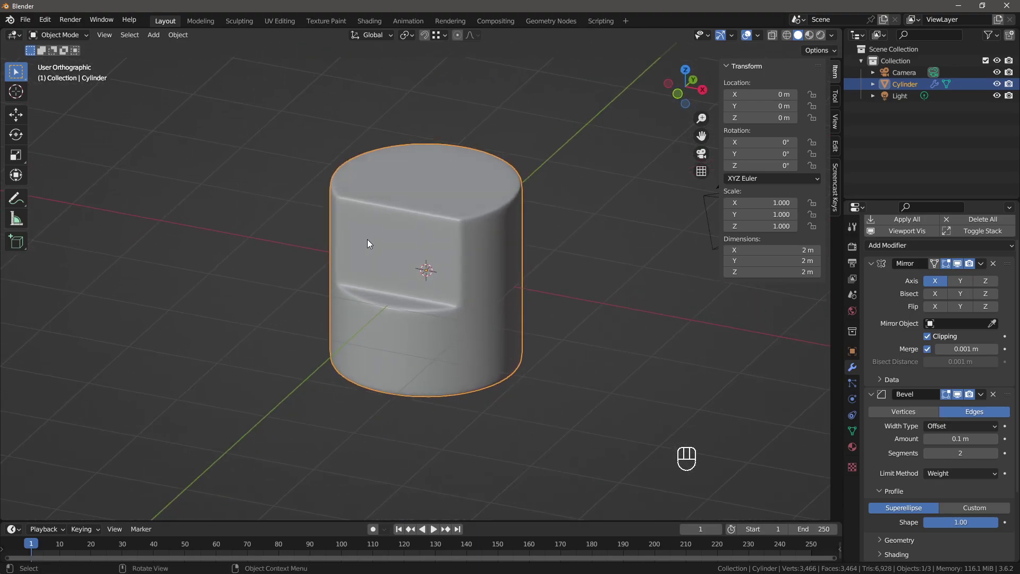
middle_click(467, 287)
drag(462, 265, 490, 268)
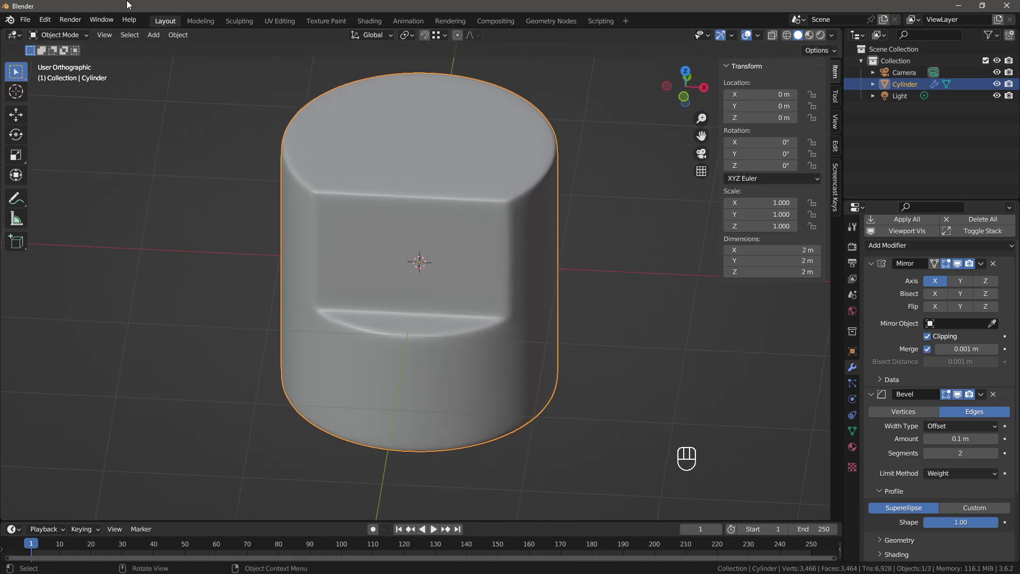
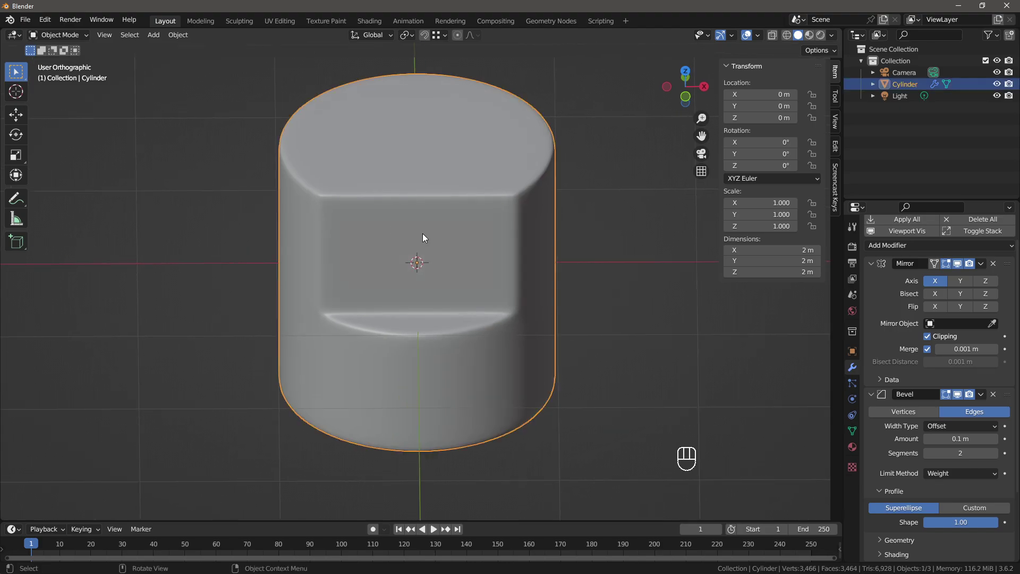
drag(424, 237, 420, 250)
- Move the finished cylinder off to the right along X and add a new cylinder at the origin
drag(488, 271, 394, 237)
click(394, 238)
key(g)
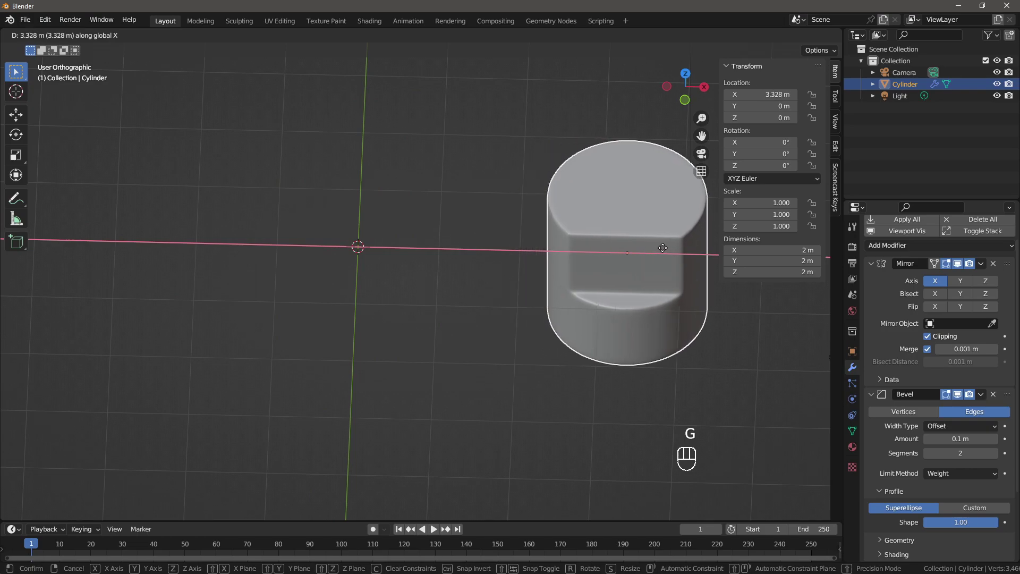
key(alt+a)
key(shift+a)
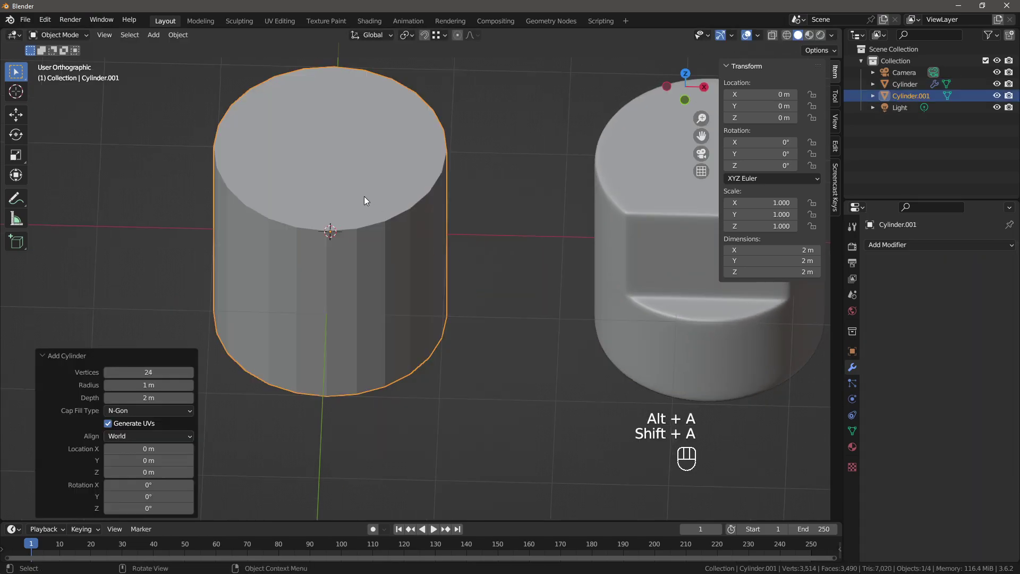
- Isolate the new 24-sided cylinder in local view and give it the mirror modifier
drag(371, 198, 390, 199)
middle_click(379, 204)
middle_click(385, 198)
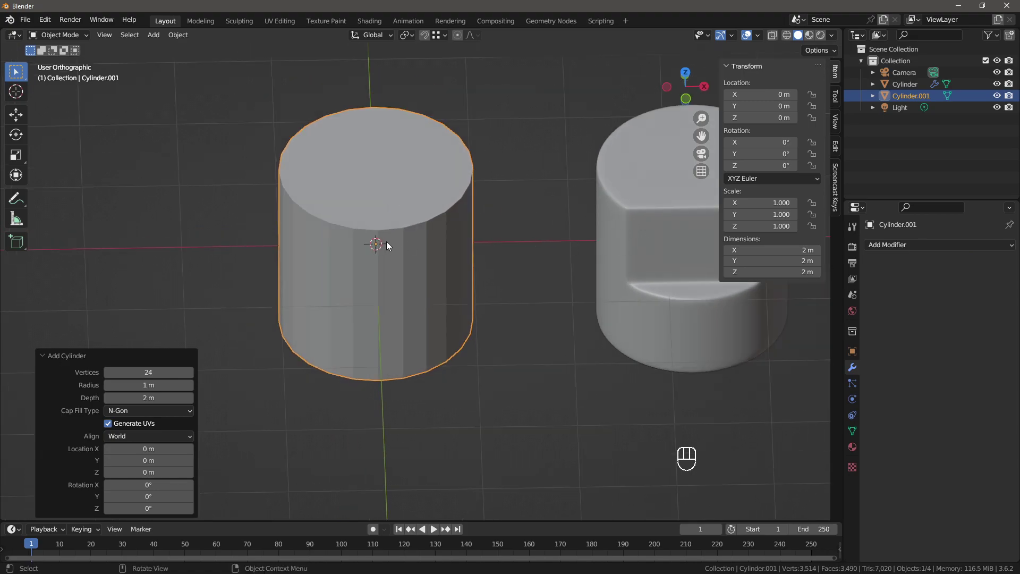
key(KP_Divide)
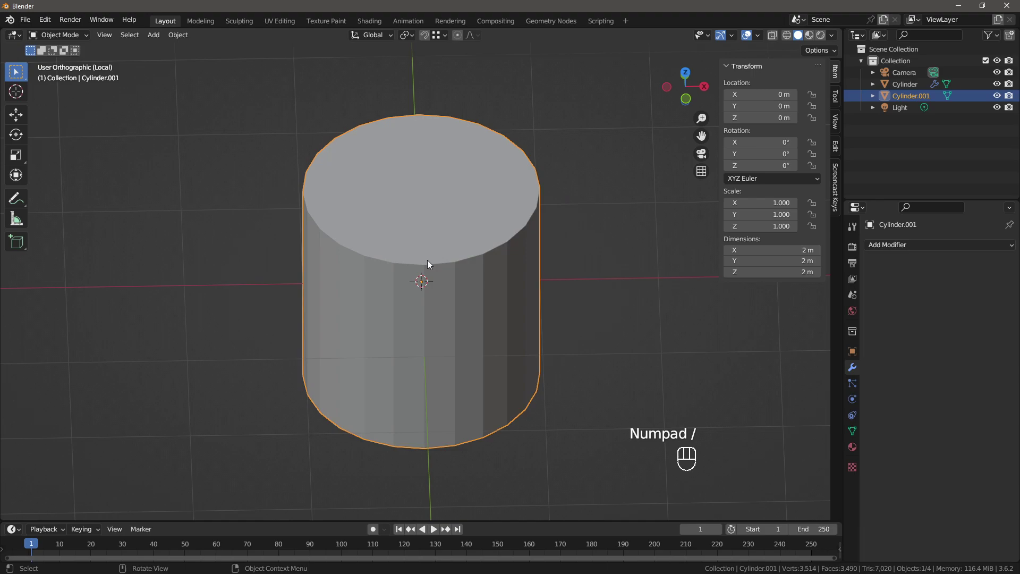
key(n)
click(441, 220)
- Enter Edit Mode on the new cylinder and connect vertices across its cap
key(Tab)
key(1)
click(422, 271)
click(426, 114)
key(j)
drag(459, 347, 458, 241)
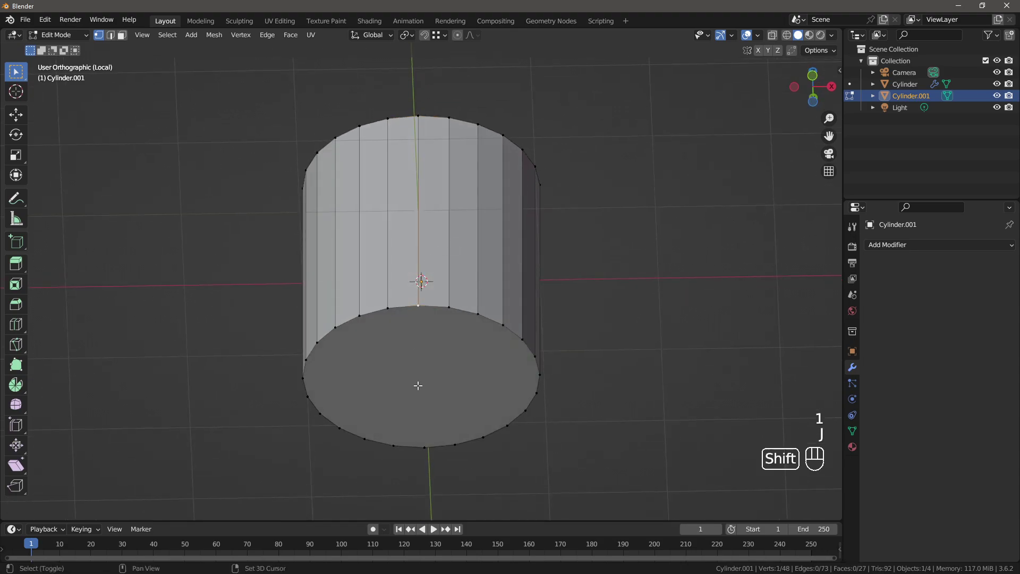
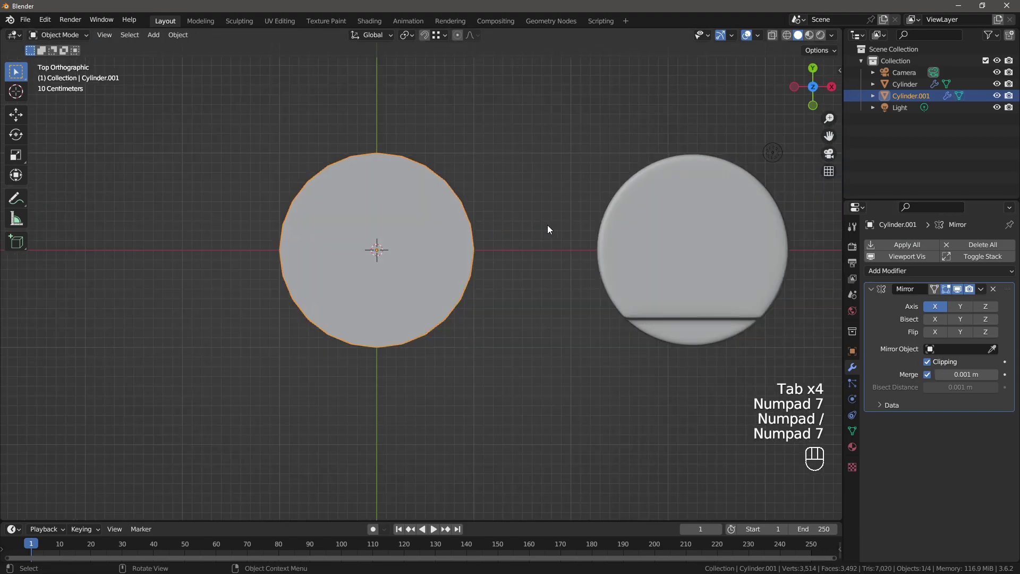
- Bring the first cylinder closer along X to compare its panel edge with the new one
click(687, 249)
key(g)
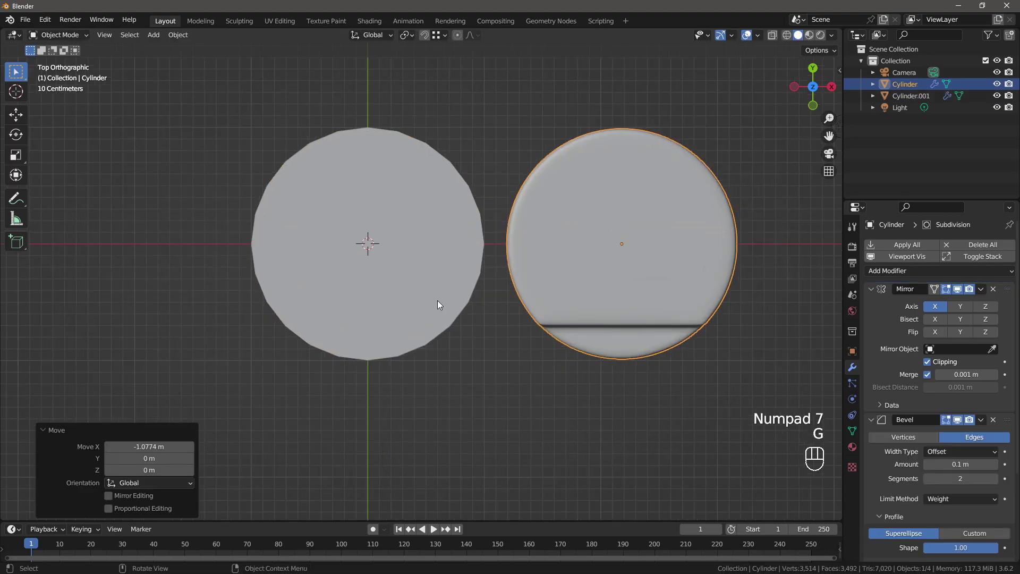
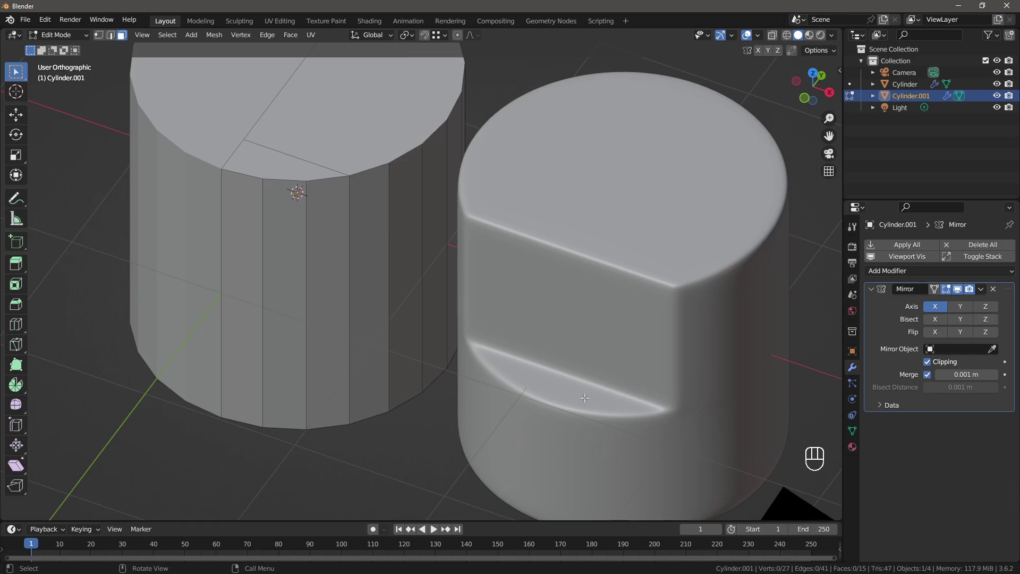
click(634, 401)
drag(603, 361, 547, 320)
middle_click(573, 329)
drag(586, 328, 561, 304)
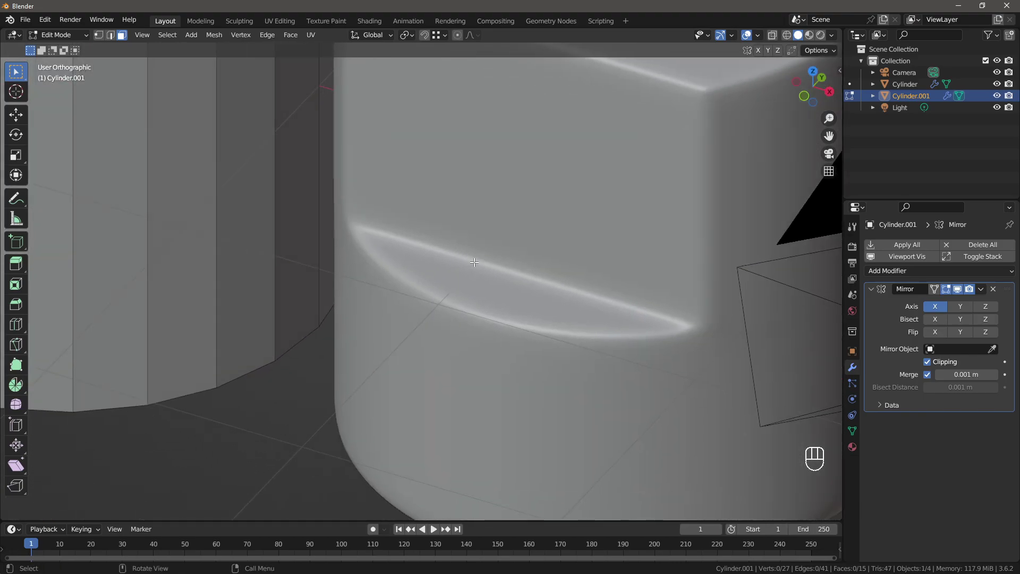
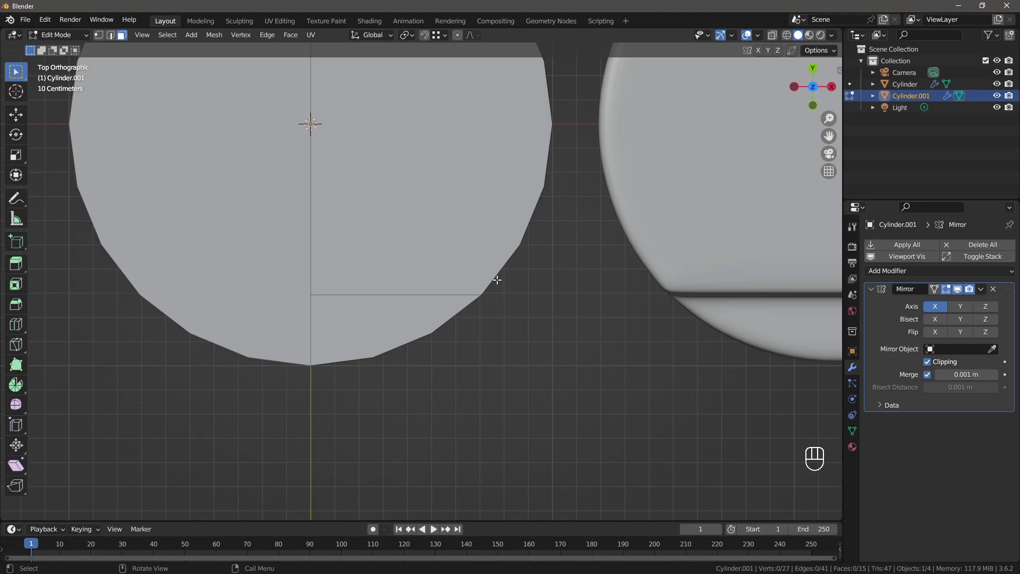
- Knife-cut a diagonal edge across the second cylinder's cap and edge-slide a parallel loop
key(k)
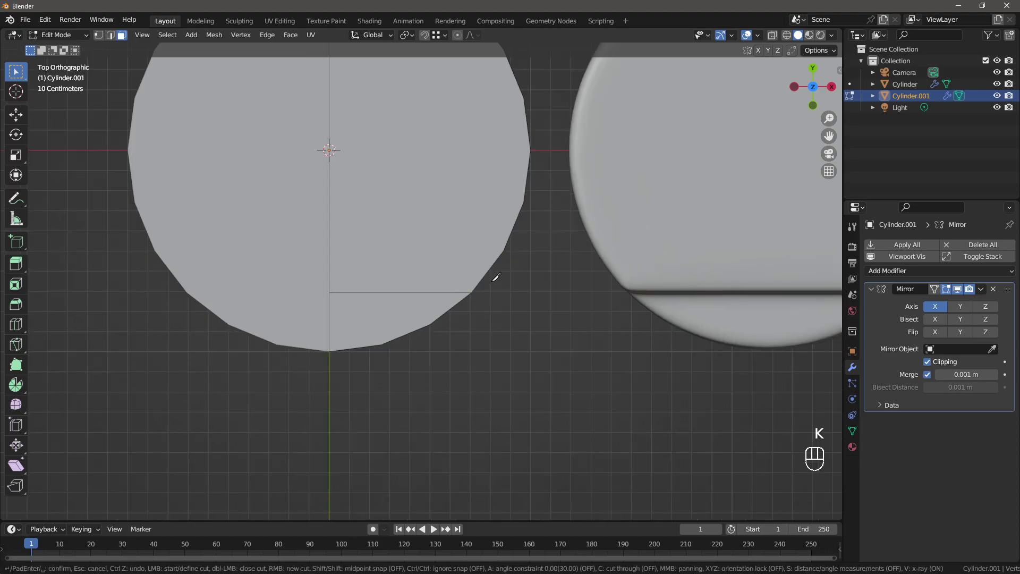
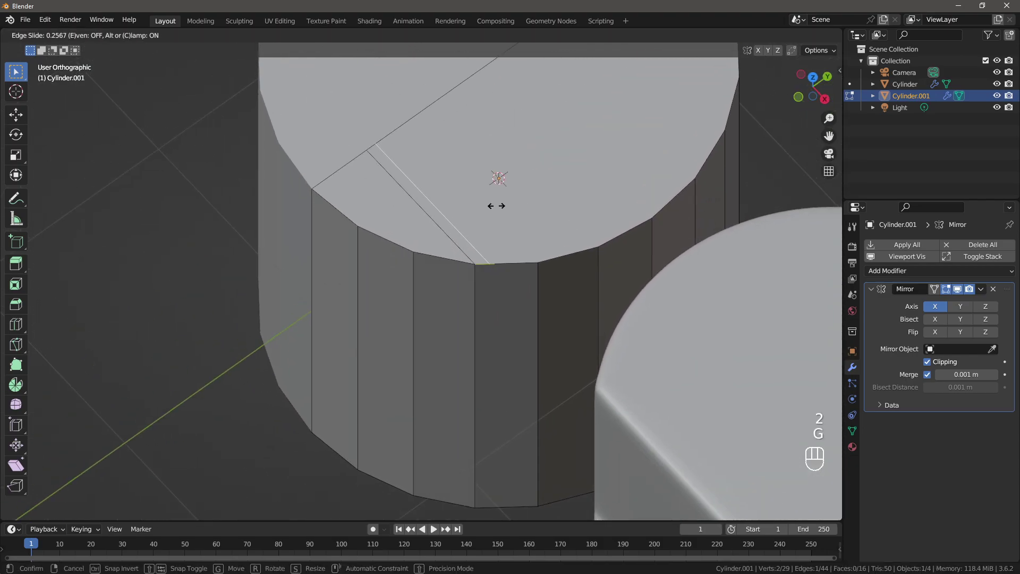
key(1)
key(a)
key(a)
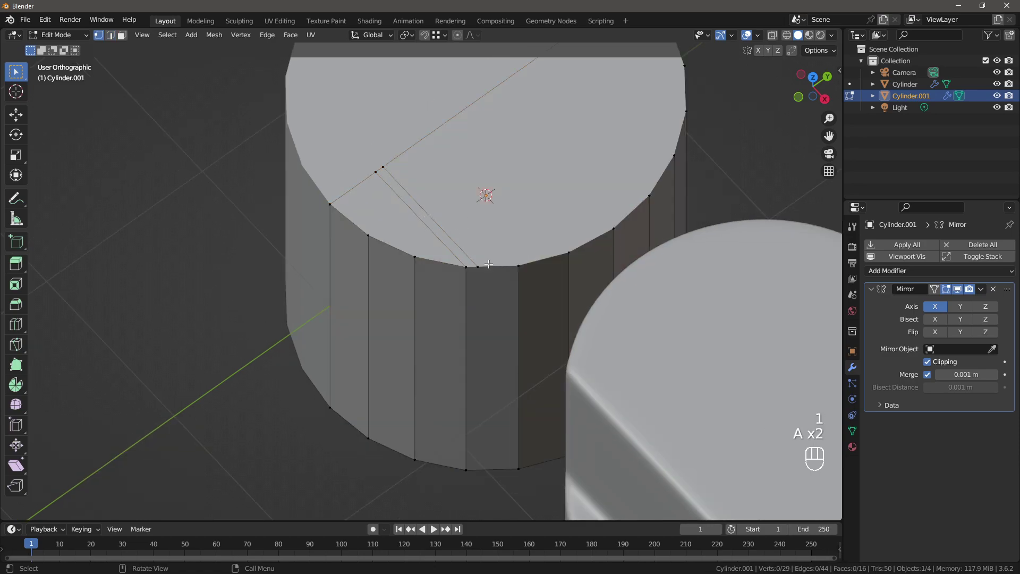
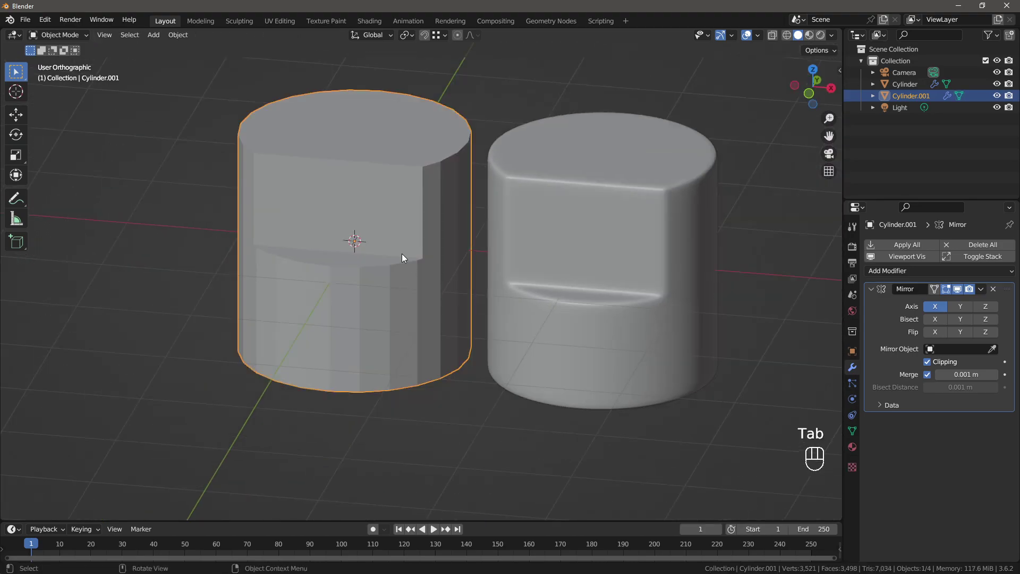
- Isolate the second cylinder and inspect the recessed panel and its lower ledge from all sides
drag(405, 250, 408, 255)
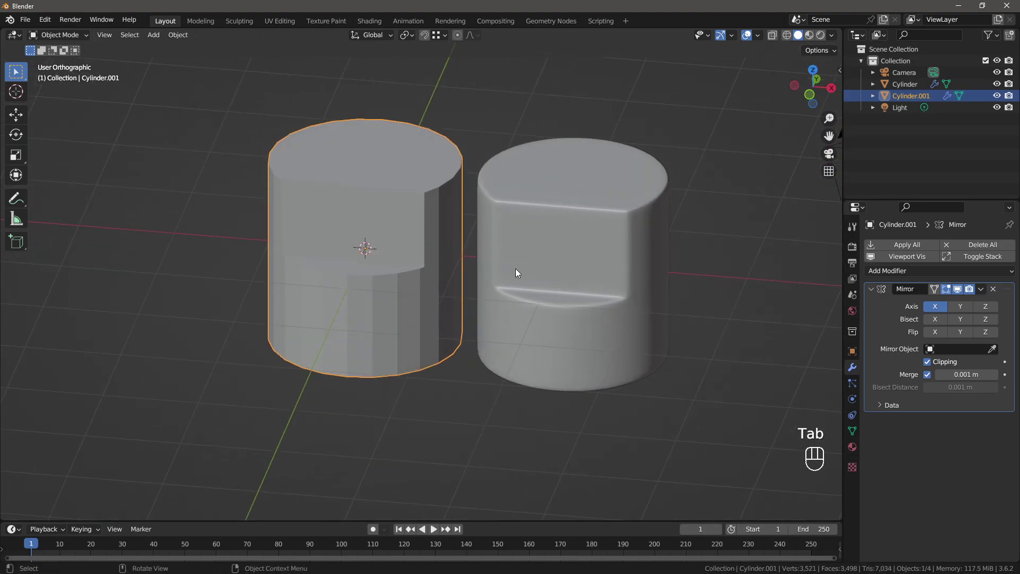
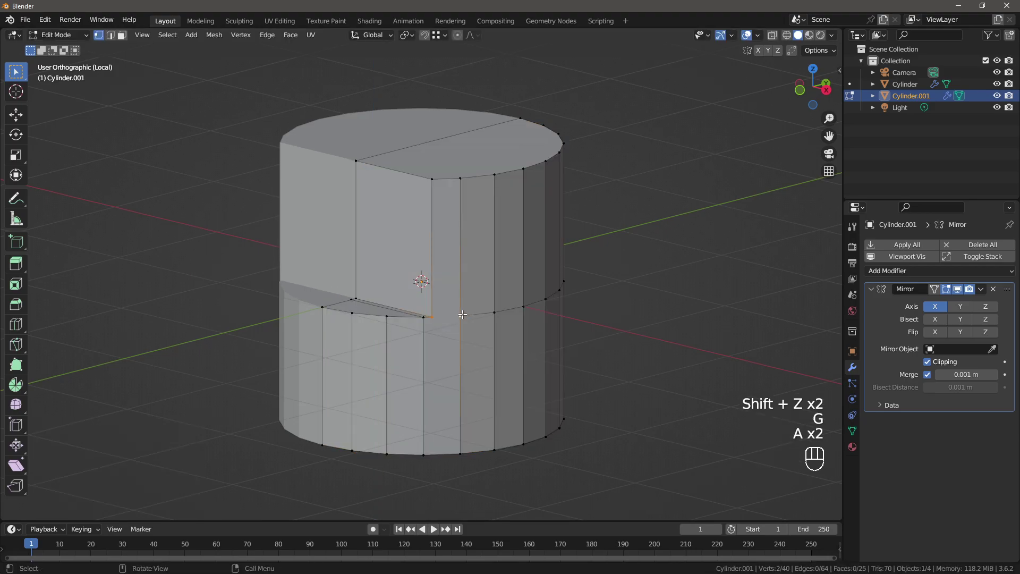
key(j)
click(452, 295)
drag(486, 329, 487, 280)
key(a)
key(a)
drag(471, 237, 467, 251)
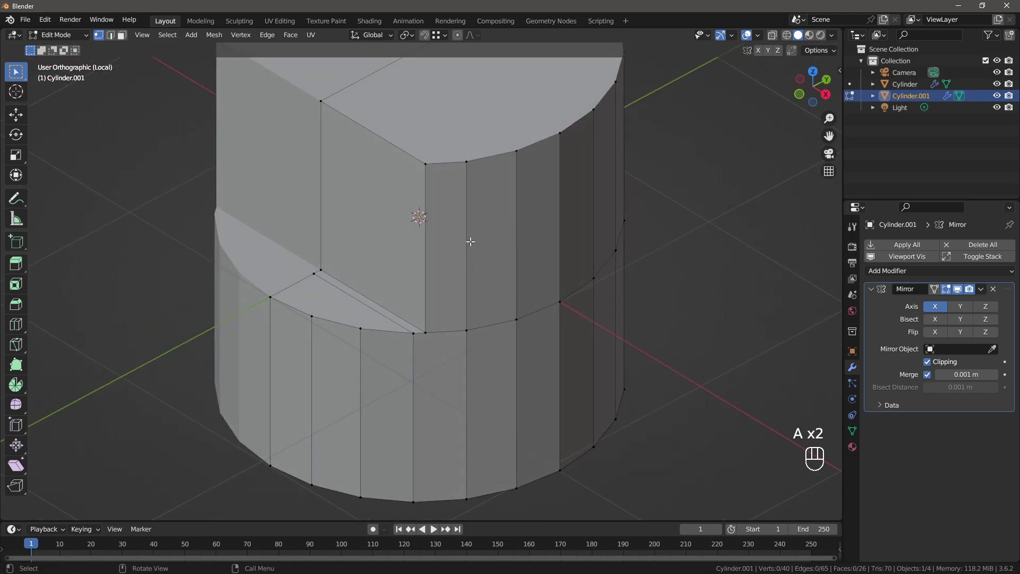
drag(471, 217, 479, 198)
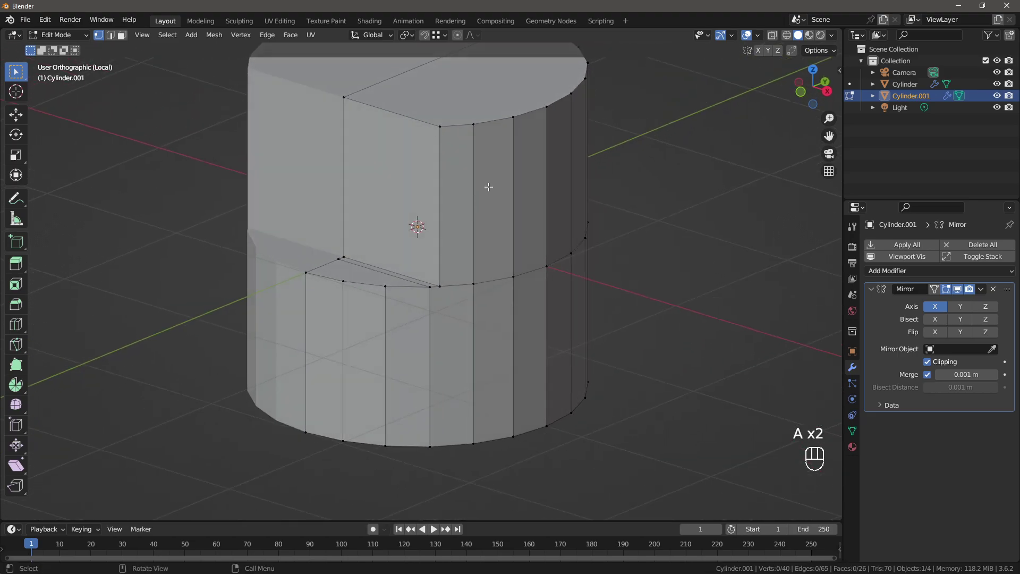
drag(482, 181, 462, 190)
middle_click(464, 190)
drag(465, 175, 452, 176)
drag(439, 200, 457, 172)
drag(469, 217, 504, 147)
drag(505, 147, 497, 228)
drag(496, 194, 497, 238)
- Slide an edge loop below the rim and select the flat top face for insetting
click(496, 230)
key(2)
click(502, 200)
drag(518, 191, 487, 230)
key(ctrl+r)
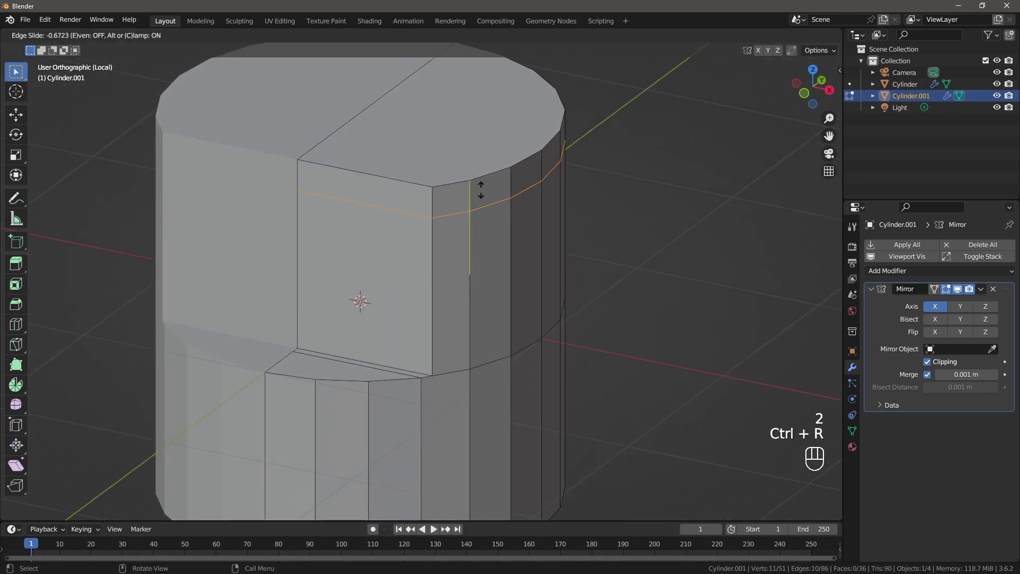
key(3)
click(490, 136)
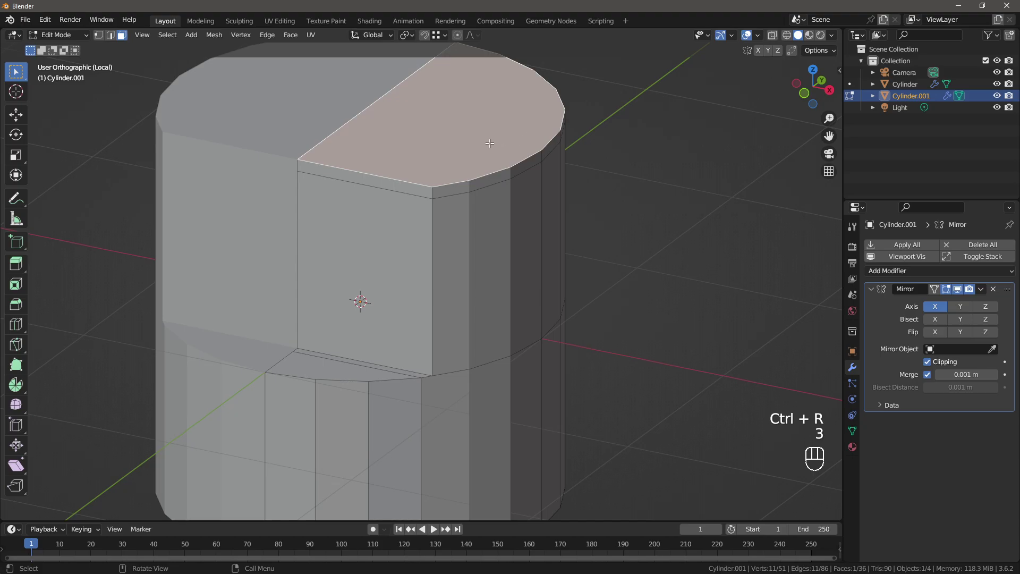
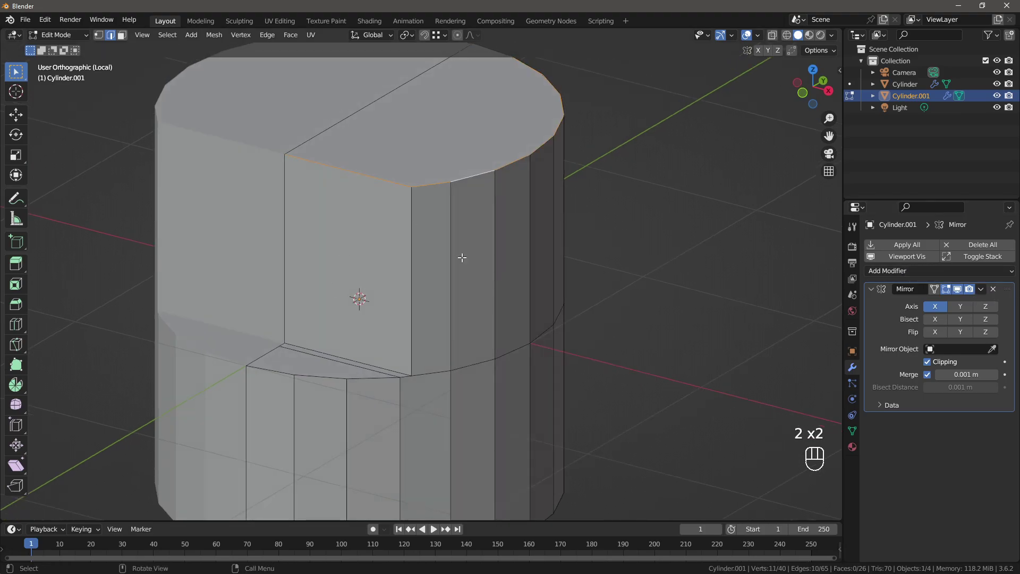
- Bevel the top rim edge loop to about 1.8 cm width instead of the inset
key(ctrl+b)
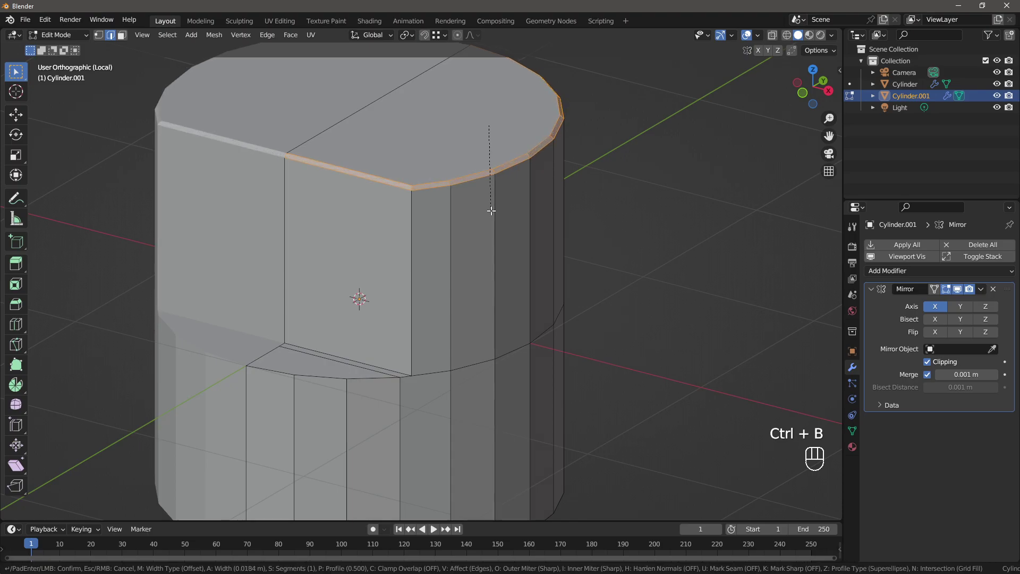
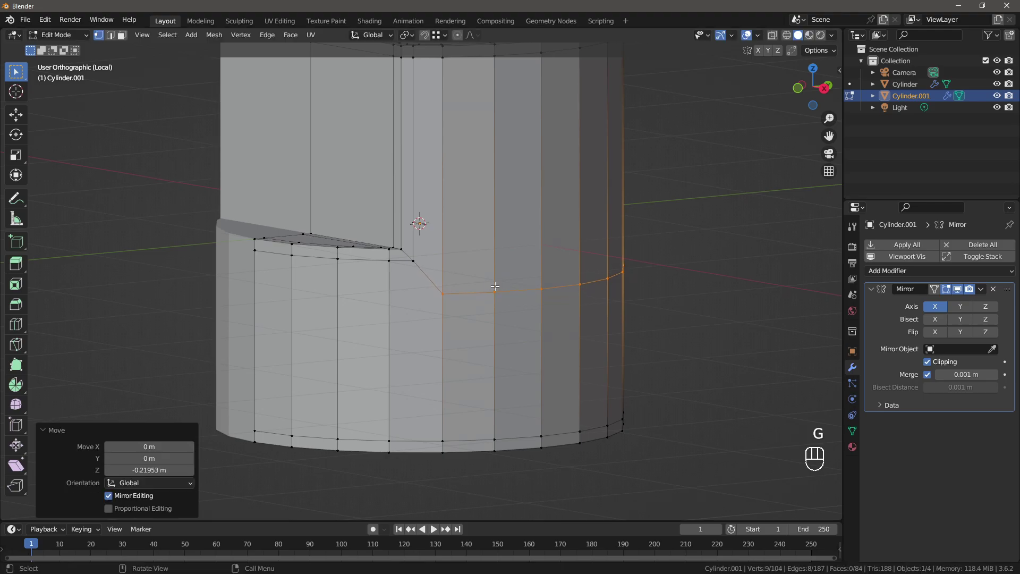
- Add a loop across the lower body and join vertex pairs below the panel into quads
key(ctrl+r)
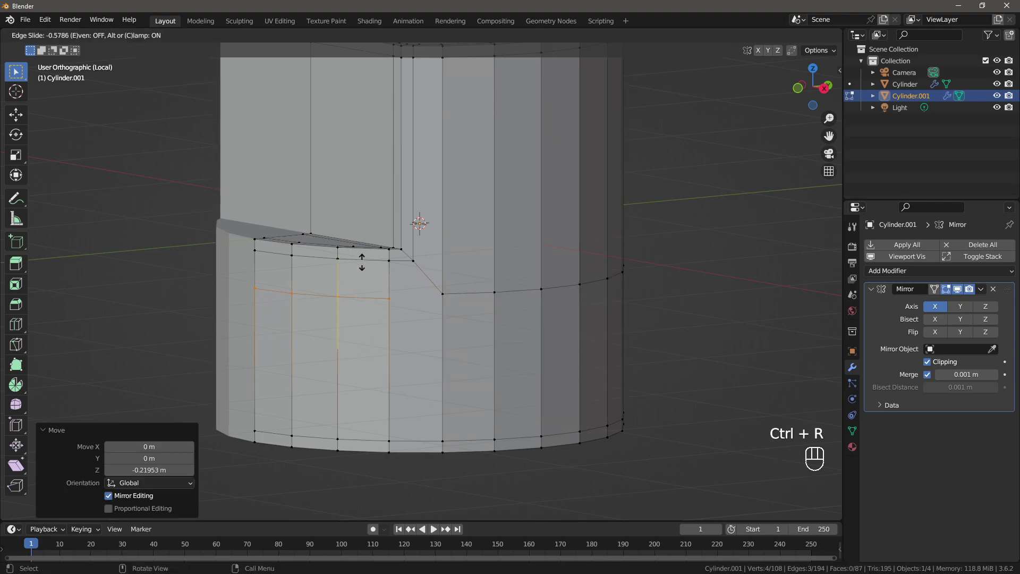
click(455, 293)
click(418, 306)
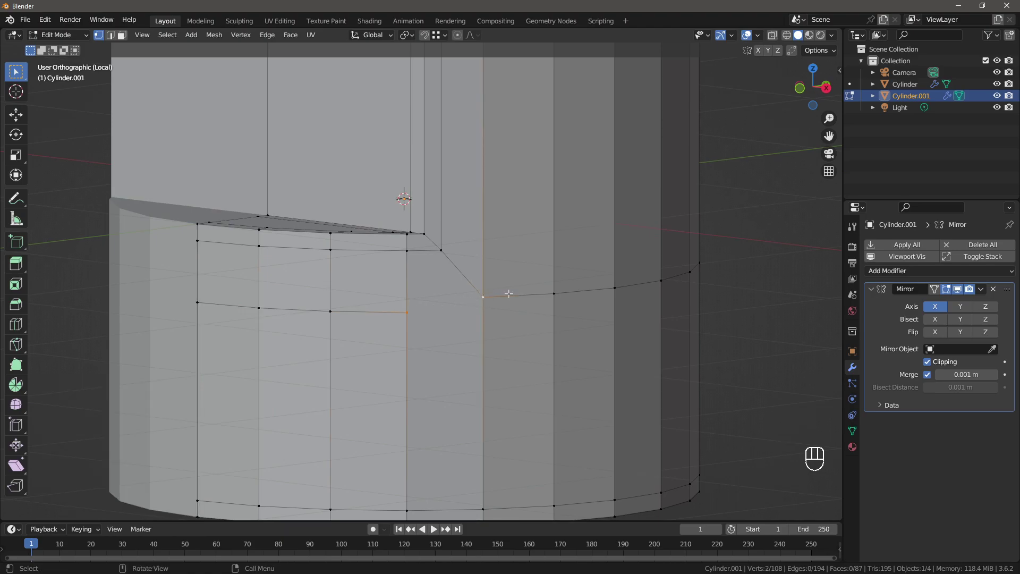
key(j)
click(441, 293)
click(374, 310)
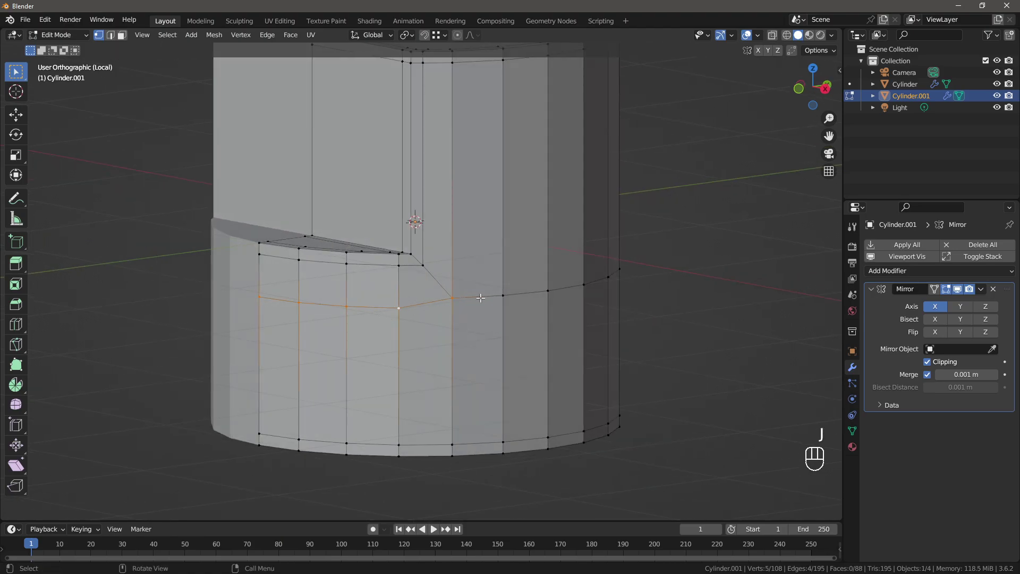
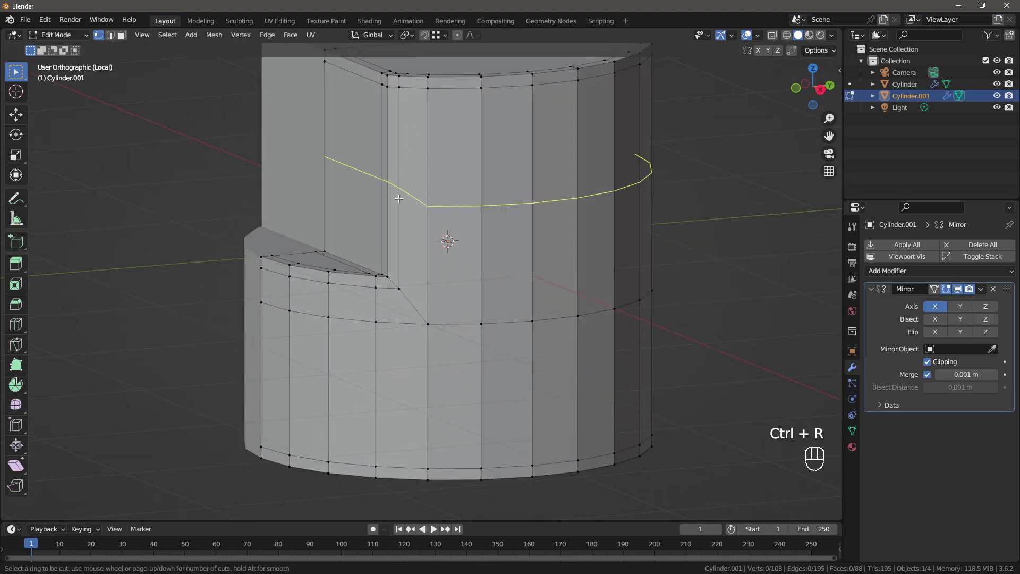
- Cut a further loop around the upper body and check the panel from above
drag(392, 277, 378, 308)
key(ctrl+r)
drag(341, 225, 396, 259)
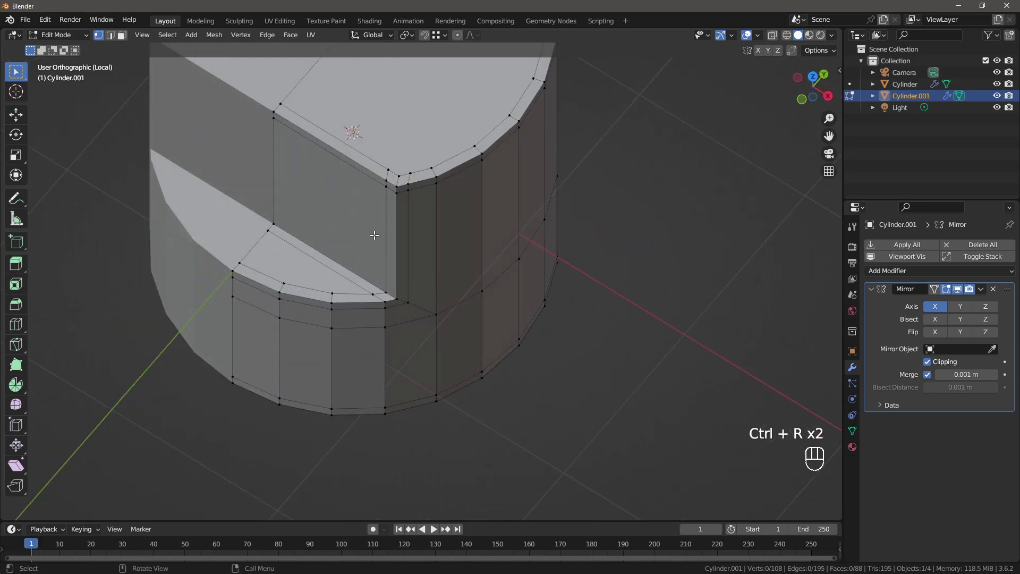
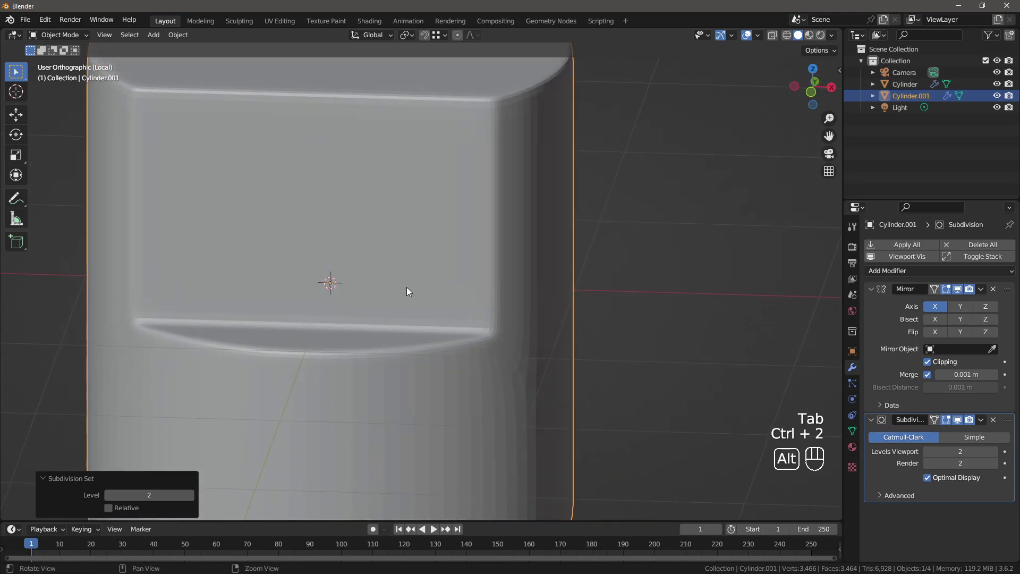
- Subdivide the second cylinder to level 2, shade it smooth and inspect the recessed panel
key(alt+a)
drag(403, 280, 444, 272)
drag(443, 285, 467, 300)
click(465, 300)
drag(486, 309, 415, 357)
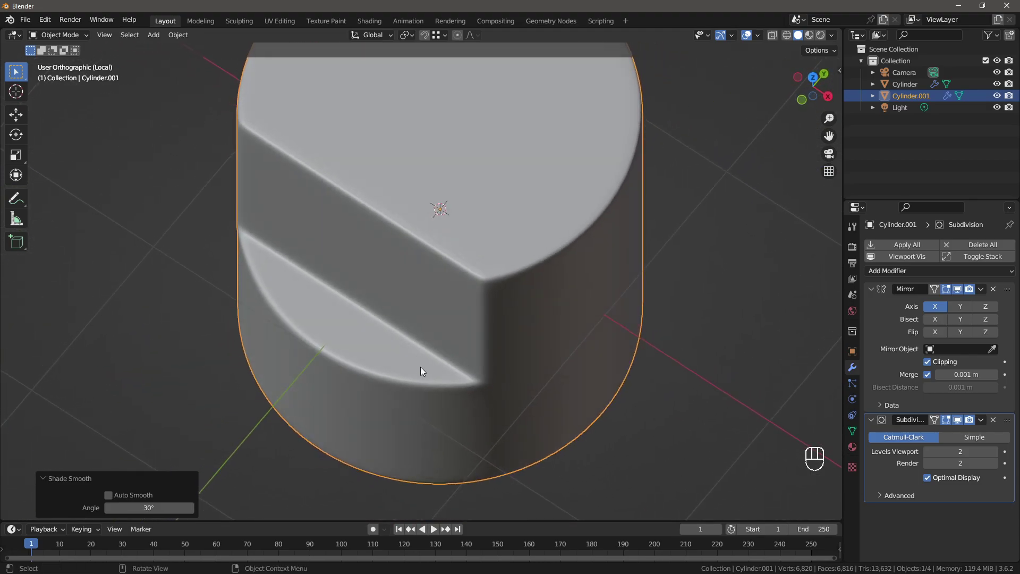
drag(430, 365, 509, 354)
middle_click(451, 367)
drag(282, 362, 314, 353)
drag(310, 337, 318, 323)
middle_click(379, 322)
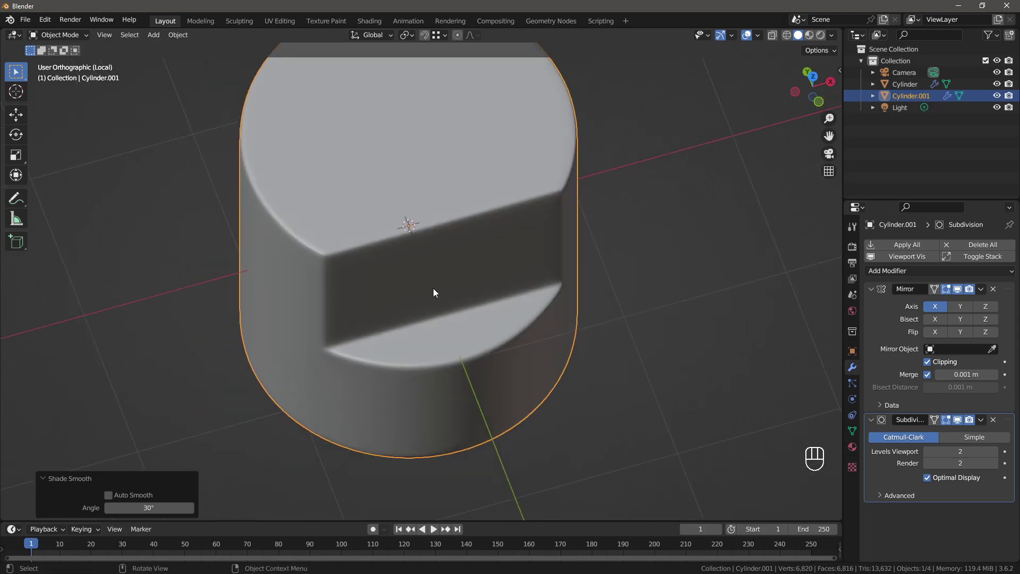
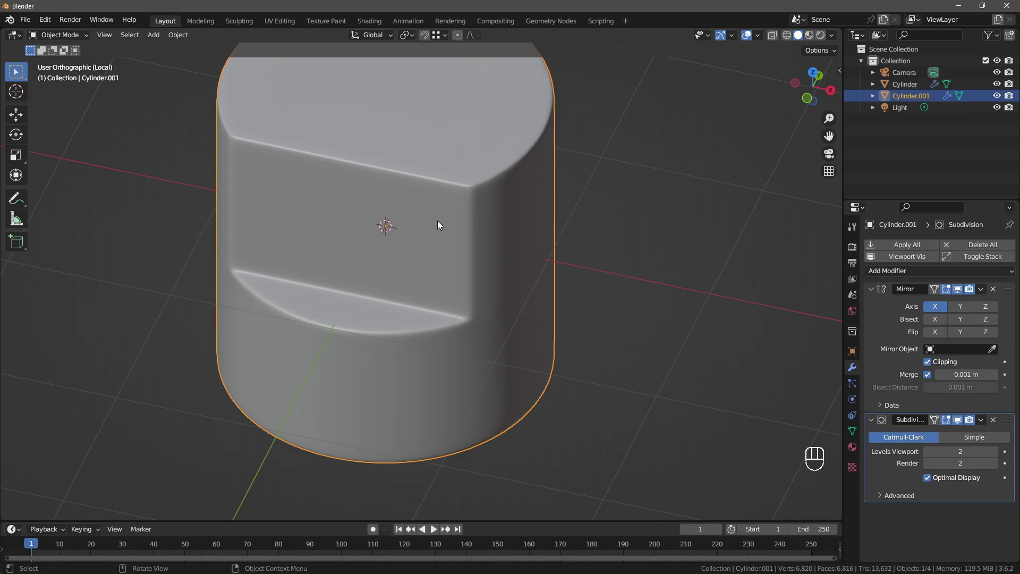
- Exit local view and orbit to compare both smoothed cylinders' panels head-on and from above
key(KP_Divide)
key(alt+a)
drag(450, 251, 505, 257)
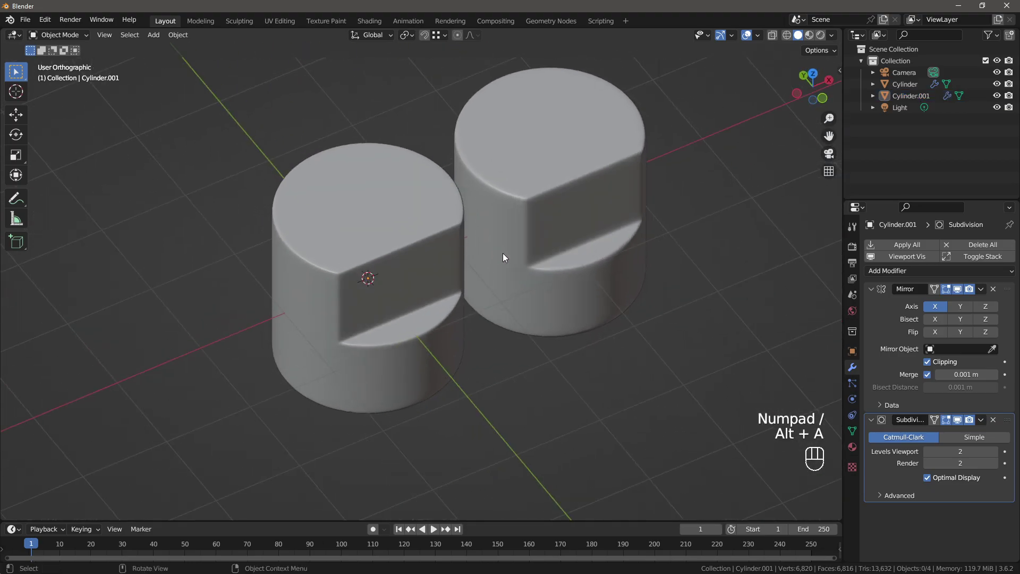
drag(446, 303, 430, 336)
middle_click(372, 356)
click(320, 370)
drag(295, 365, 319, 347)
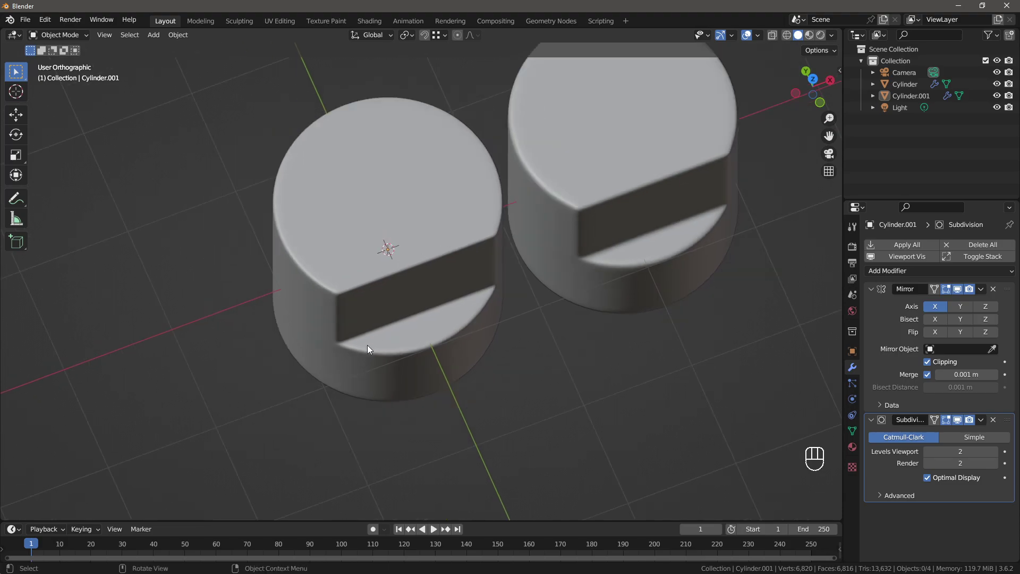
key(KP_7)
drag(437, 291, 420, 276)
drag(419, 260, 424, 213)
middle_click(441, 236)
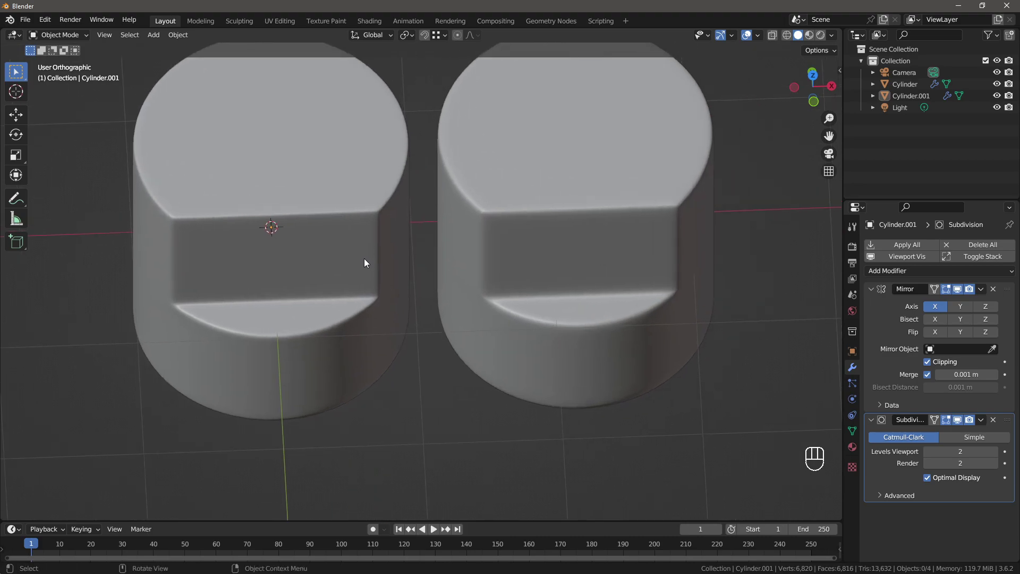
drag(238, 284, 266, 277)
drag(271, 273, 290, 237)
drag(287, 237, 280, 239)
drag(380, 228, 342, 243)
drag(417, 231, 405, 207)
drag(475, 231, 457, 244)
click(457, 244)
drag(463, 239, 424, 253)
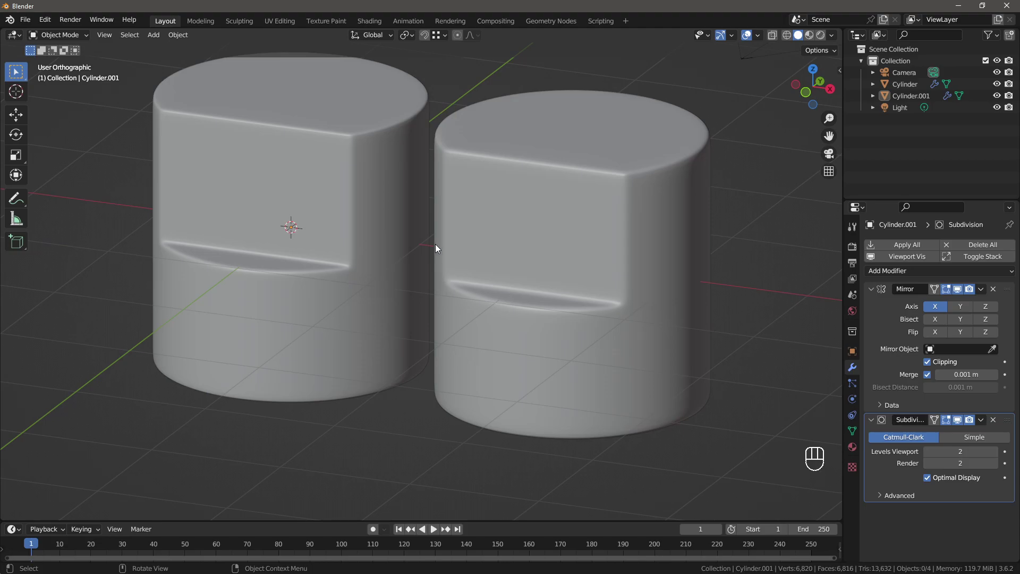
- Enter Edit Mode on the first cylinder and inspect its panel edge wireframe
click(478, 247)
double_click(505, 237)
key(Tab)
key(a)
key(a)
drag(657, 181, 653, 174)
middle_click(652, 174)
drag(636, 180, 590, 187)
drag(596, 177, 583, 157)
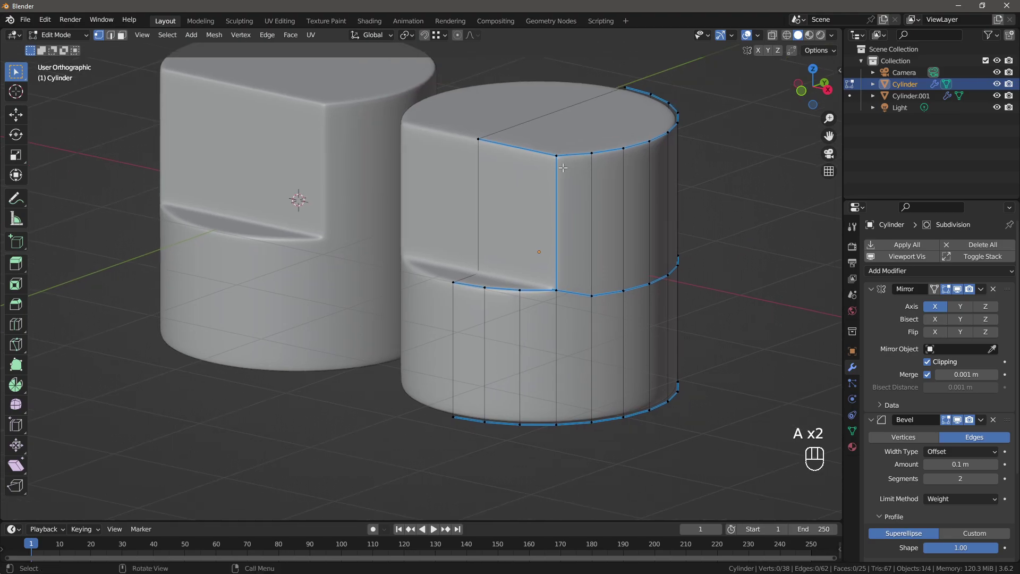
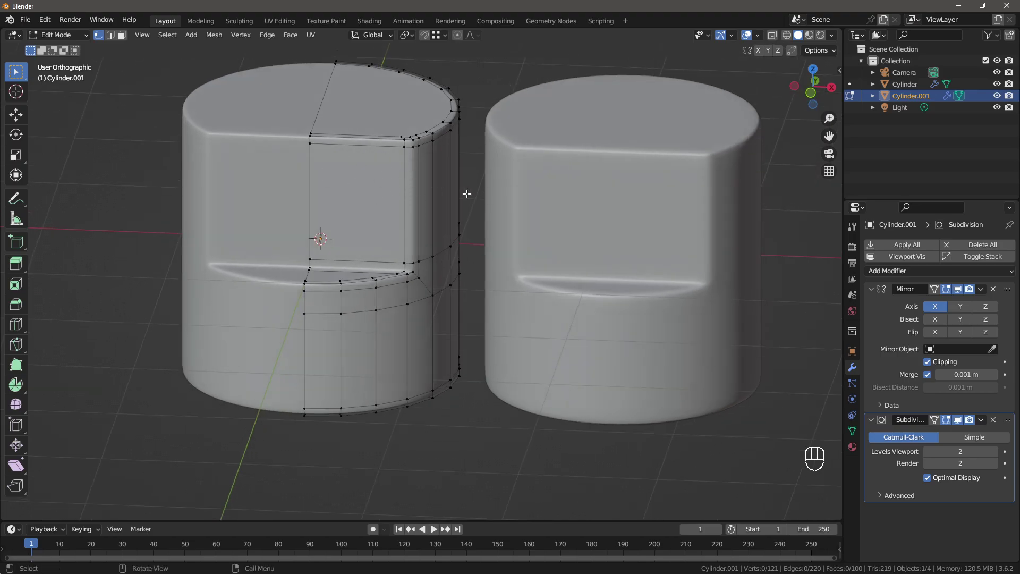
- Check the second cylinder's all-quad topology, then return to Object Mode with both side by side
key(Tab)
drag(465, 204, 426, 198)
key(alt+a)
drag(414, 199, 447, 189)
drag(333, 214, 406, 197)
click(401, 199)
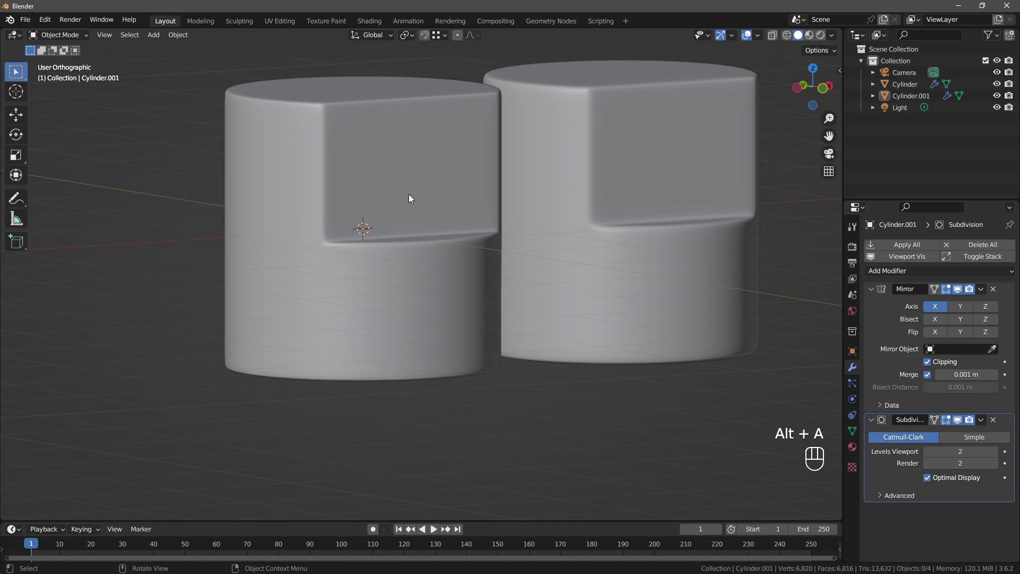
drag(417, 189, 392, 212)
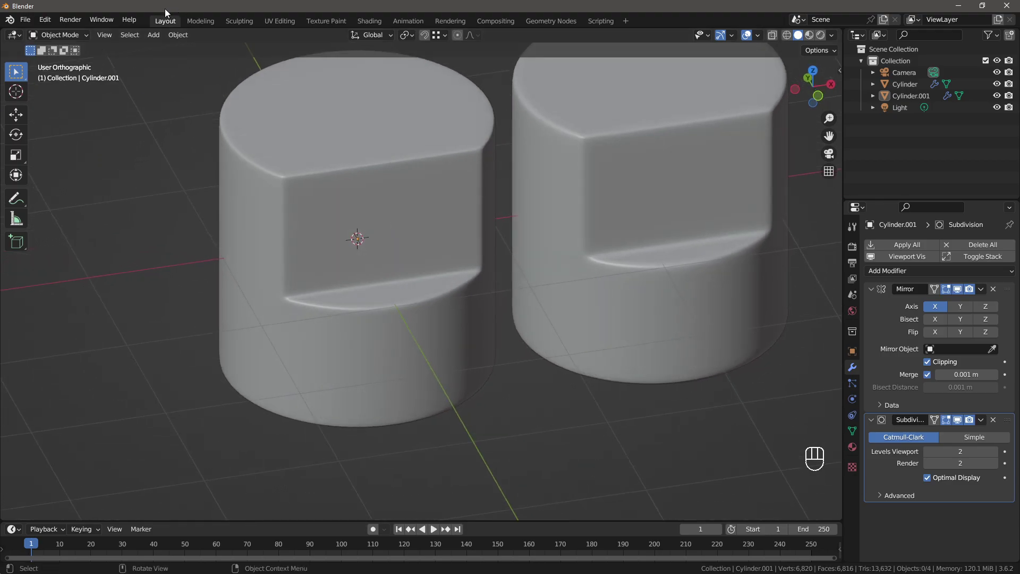
click(168, 354)
drag(435, 314, 441, 290)
drag(441, 290, 453, 291)
drag(498, 255, 451, 263)
drag(468, 257, 461, 228)
middle_click(538, 283)
drag(566, 311, 521, 279)
middle_click(521, 286)
key(KP_7)
middle_click(479, 326)
drag(469, 364, 485, 267)
drag(488, 245, 496, 319)
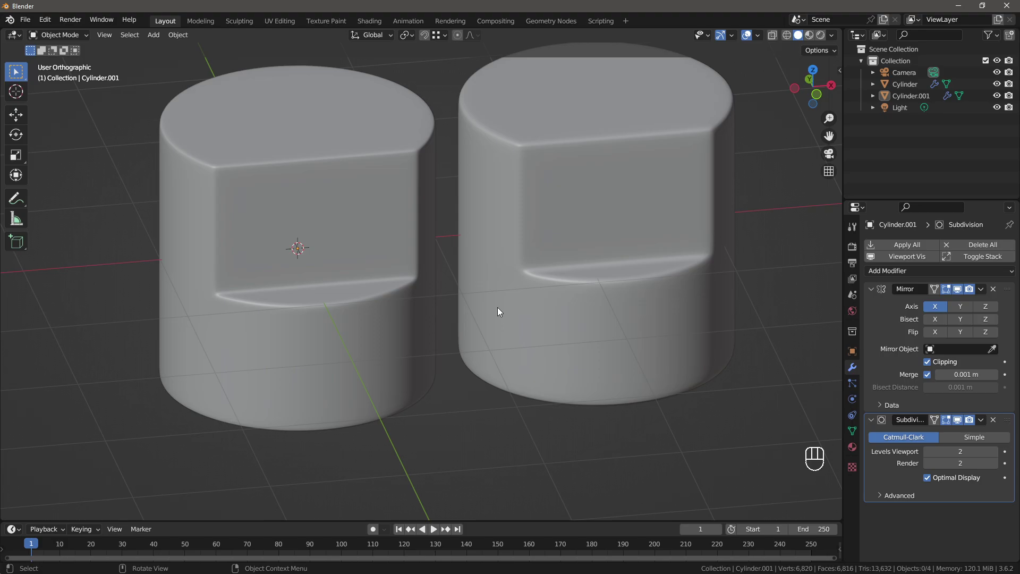
drag(426, 293, 378, 287)
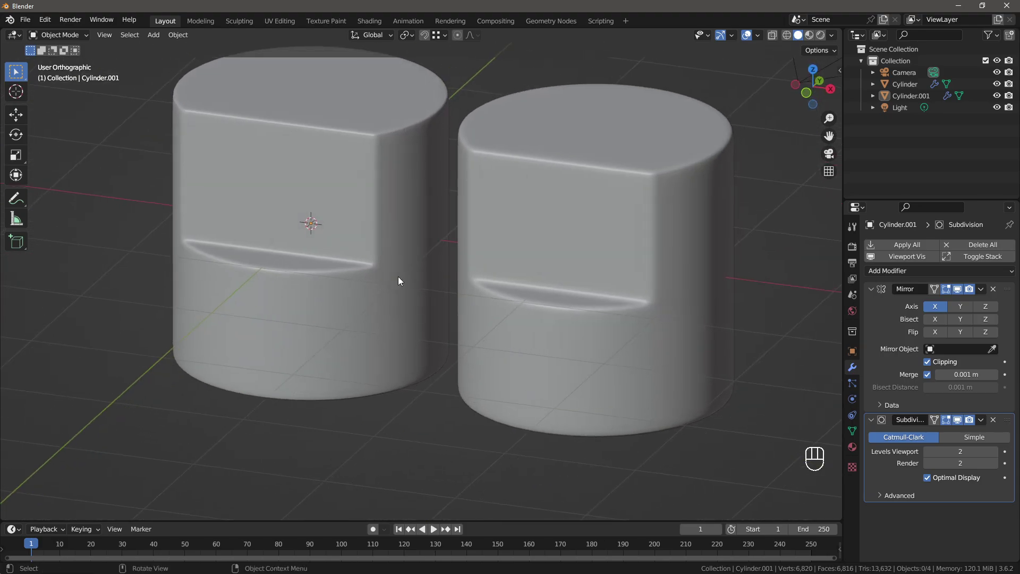
drag(403, 283, 401, 305)
drag(403, 307, 423, 313)
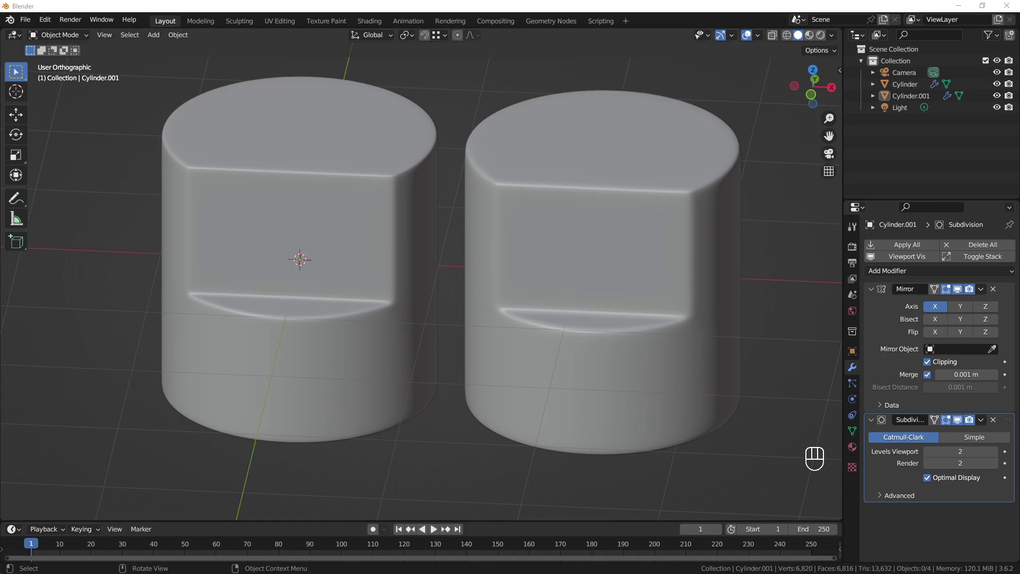